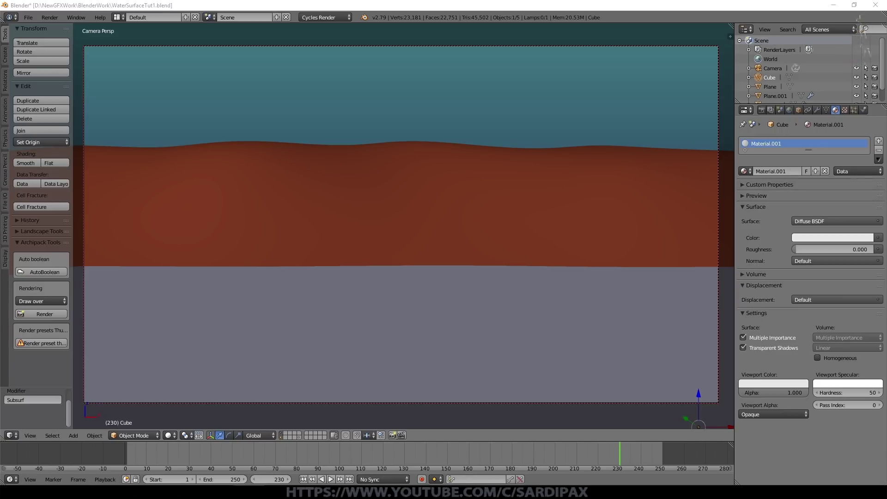
- Orbit the scene and inspect the terrain plane, the flat grey plane and the cube beneath it
middle_click(349, 224)
scroll(down, 3)
right_click(571, 216)
scroll(up, 3)
scroll(down, 3)
scroll(up, 3)
scroll(down, 3)
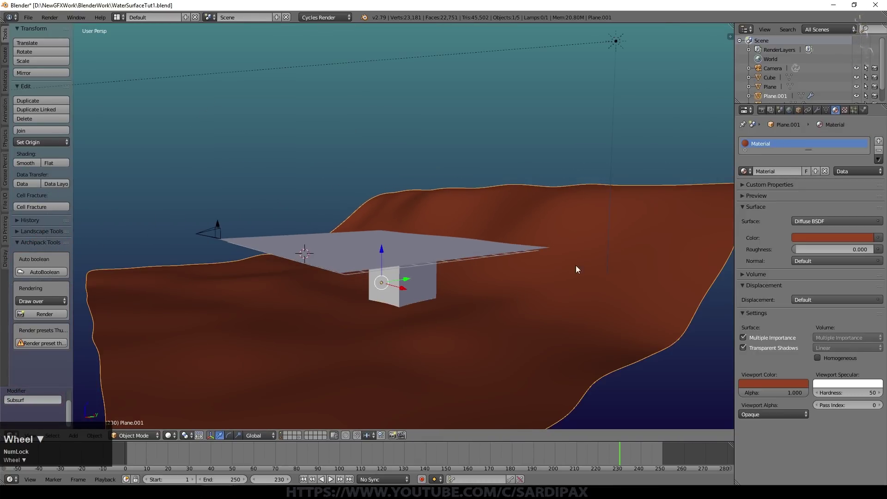
middle_click(516, 210)
right_click(402, 254)
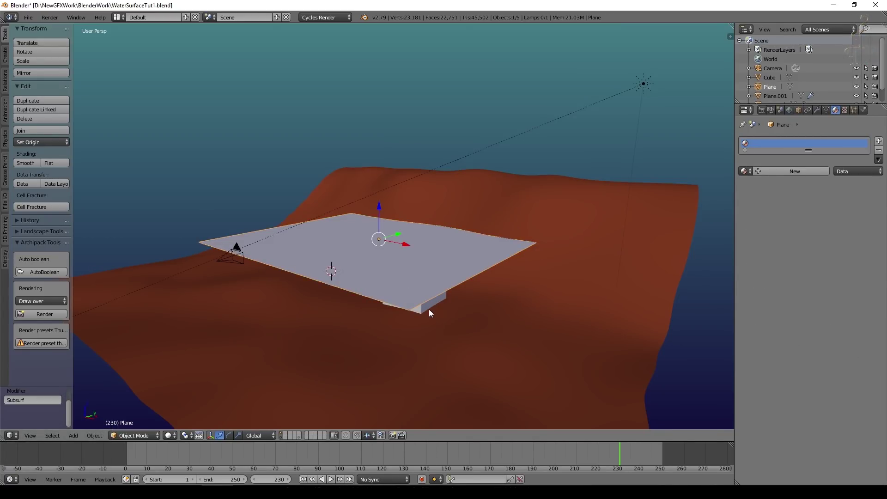
right_click(427, 312)
- Inspect the sun lamp and terrain, then switch viewport shading to Rendered
middle_click(501, 312)
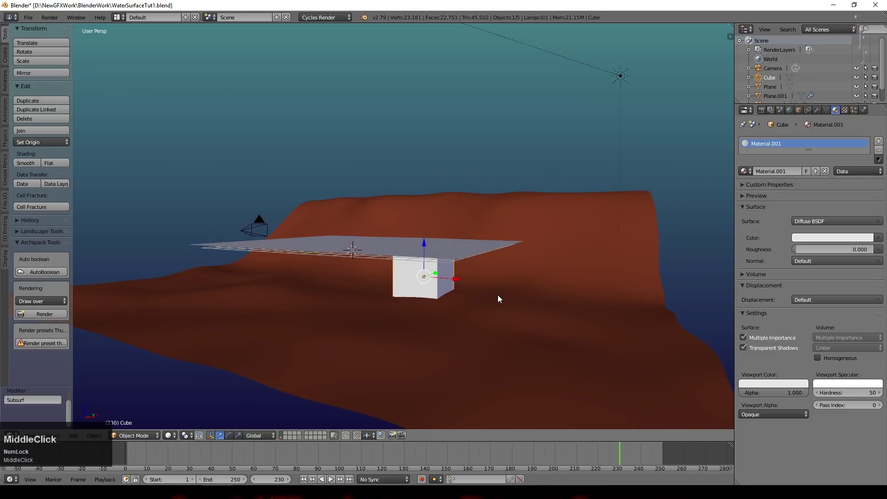
right_click(309, 242)
middle_click(364, 243)
right_click(633, 107)
middle_click(571, 235)
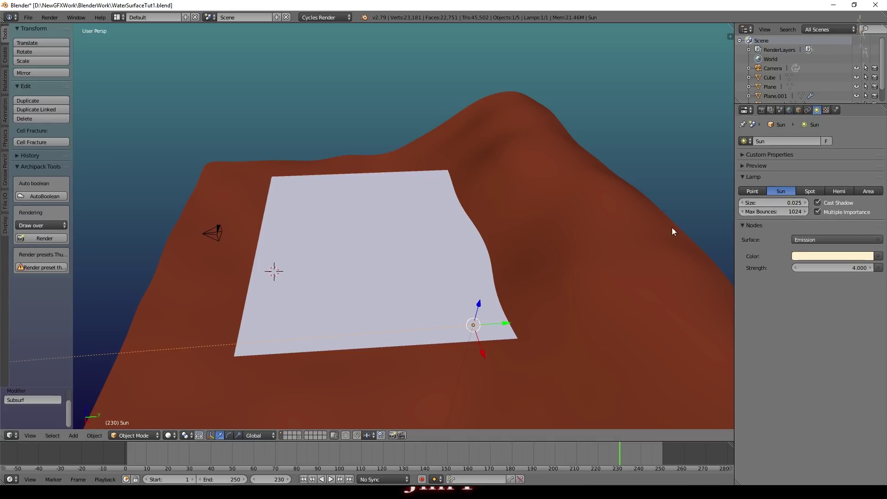
right_click(663, 205)
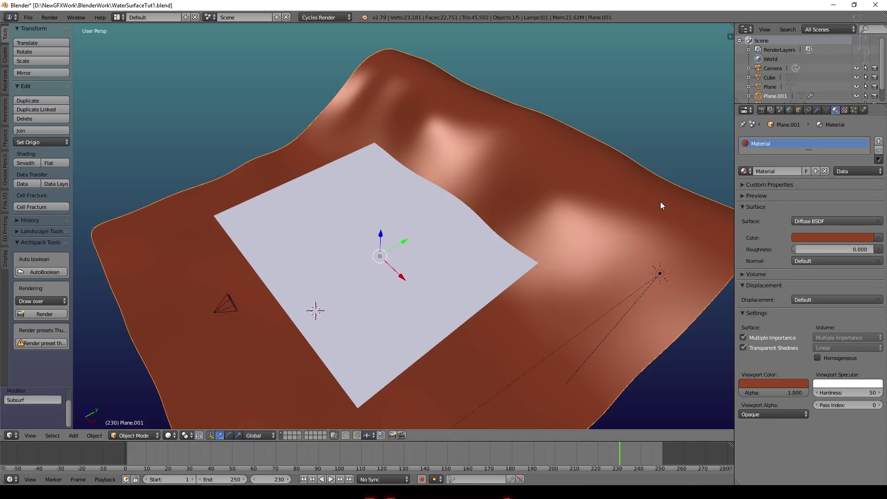
click(794, 112)
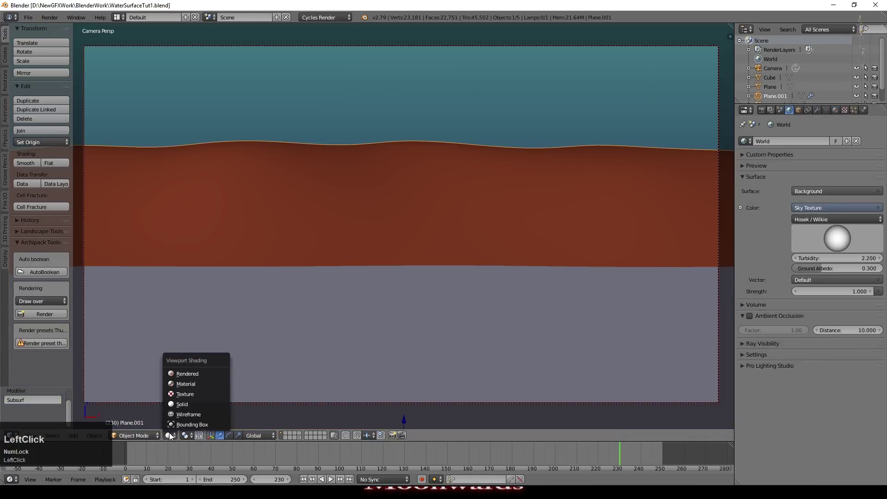
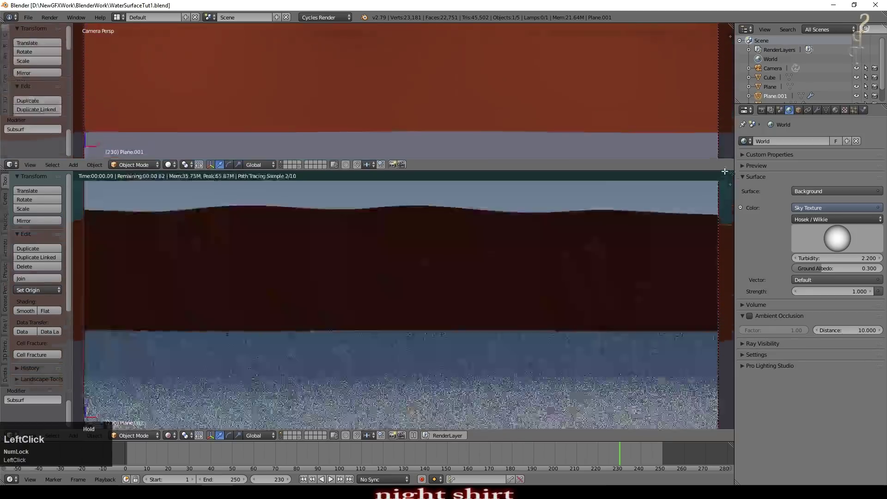
- Show the plane's shader nodes in the top area and rename its material to Water
scroll(up, 3)
right_click(439, 355)
click(784, 173)
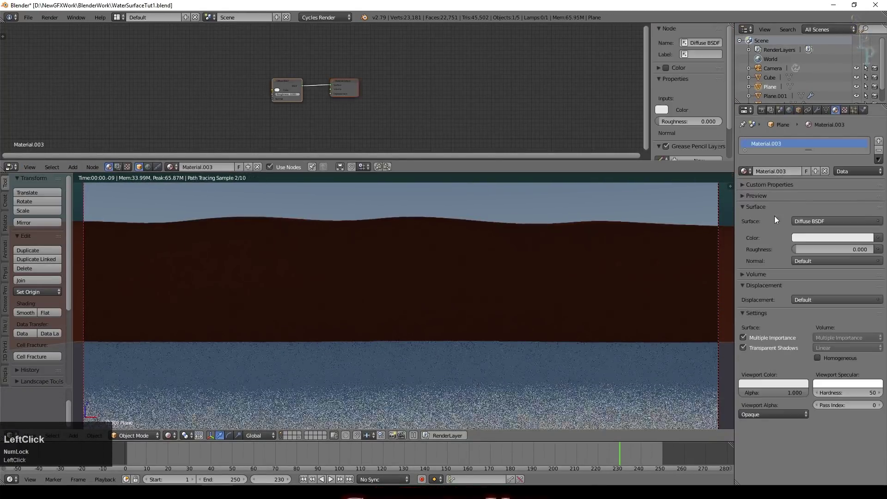
key(shift+w)
key(a)
text(ater)
key(Return)
key(n)
- Replace the default Diffuse shader with a Principled BSDF node
scroll(up, 3)
click(271, 75)
key(Delete)
click(76, 171)
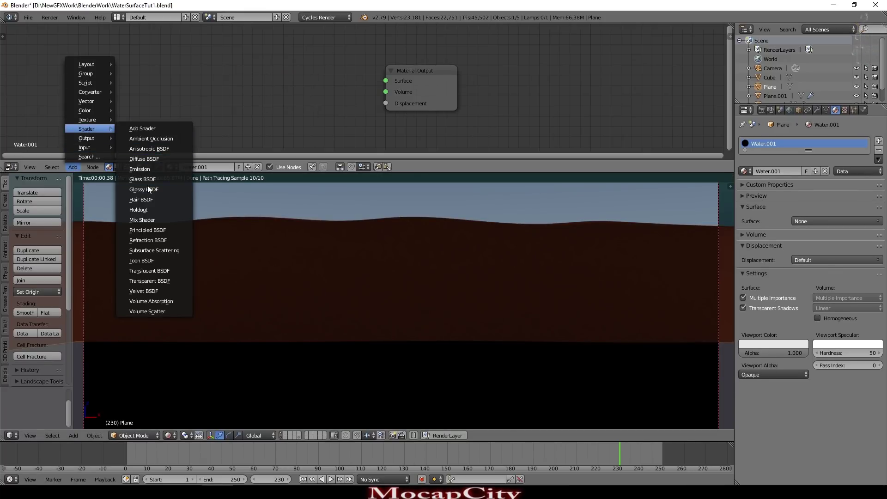
click(147, 237)
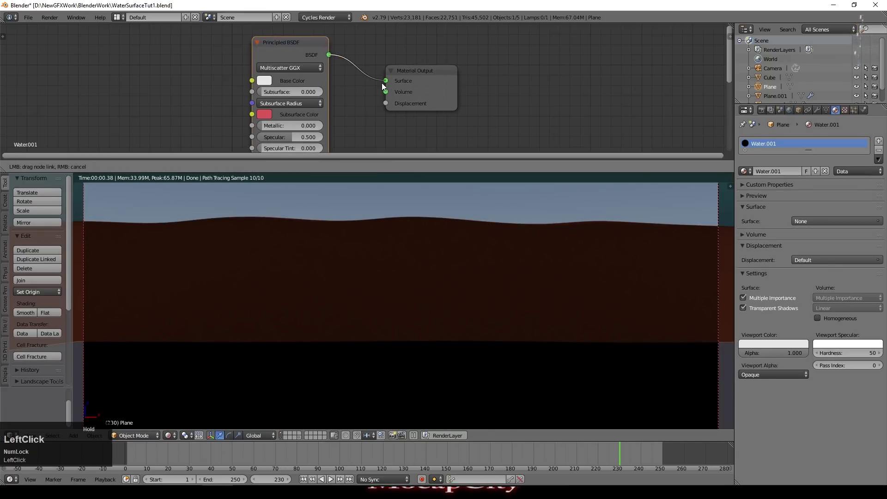
- Give the Principled shader a dark green base colour, Roughness 0 and Transmission 1
click(275, 83)
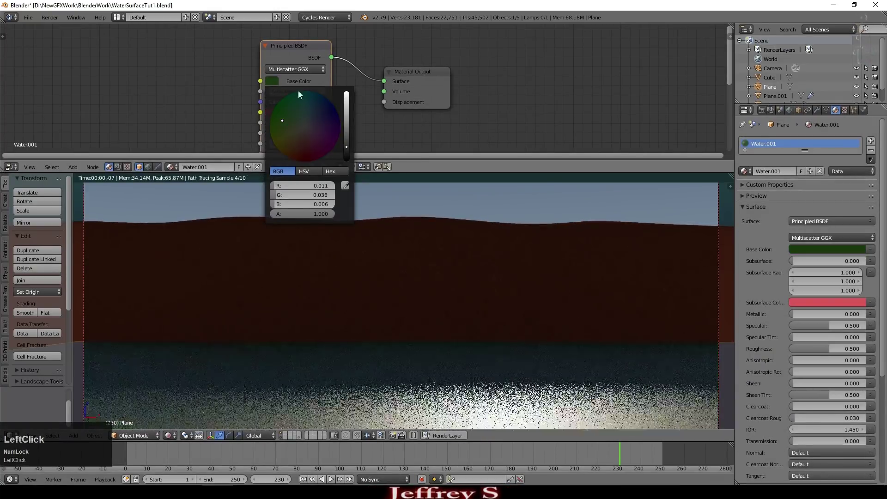
scroll(up, 3)
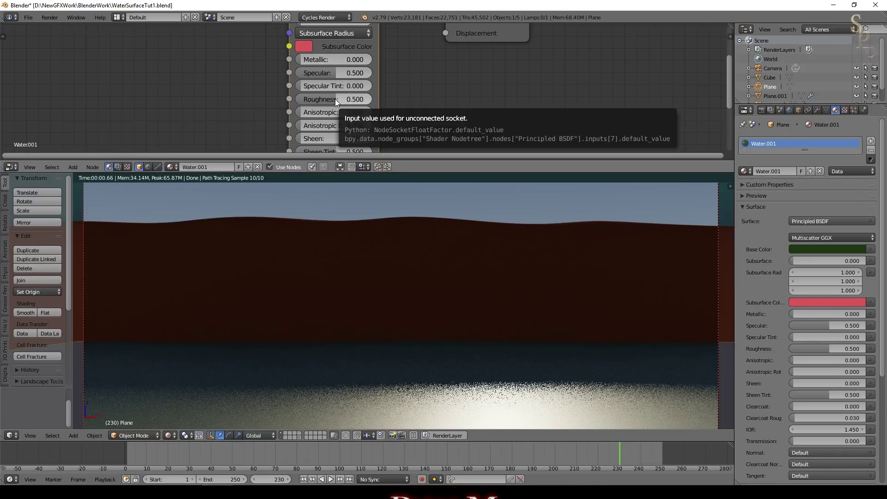
click(338, 102)
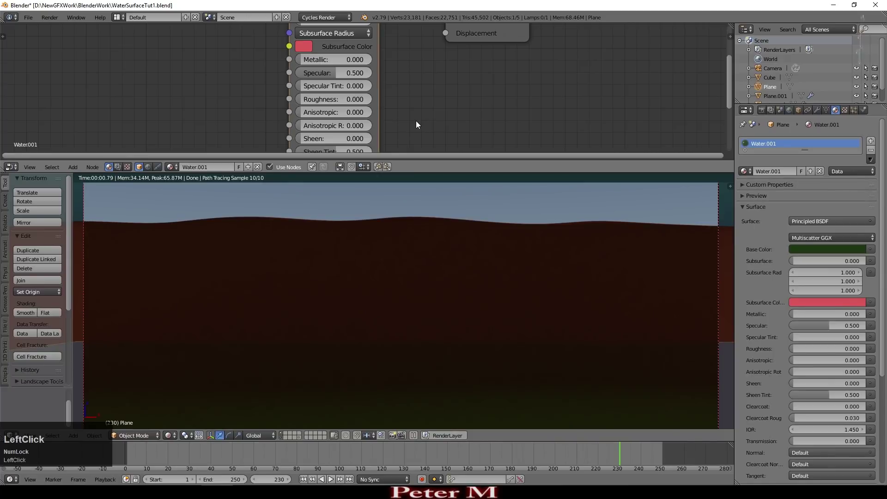
scroll(down, 3)
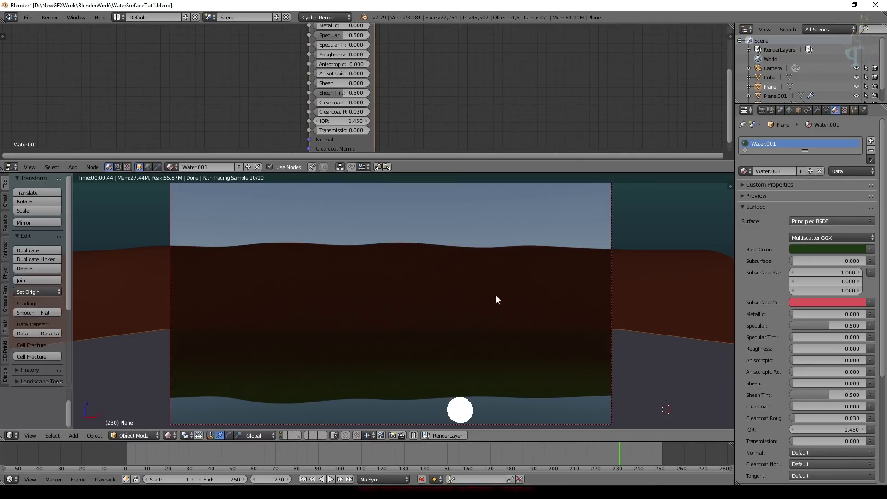
click(322, 134)
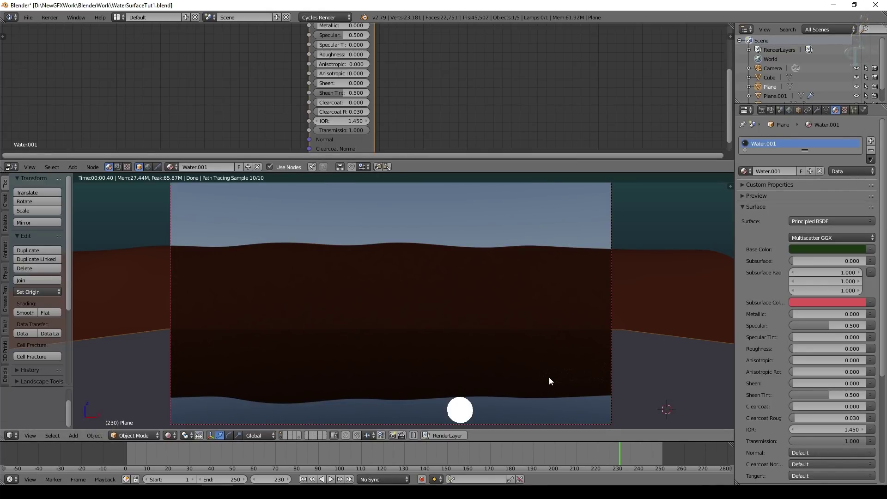
middle_click(420, 73)
scroll(down, 3)
- Add a Subdivision Surface modifier to the plane, subdivide its mesh and set View to 2
middle_click(418, 128)
click(565, 213)
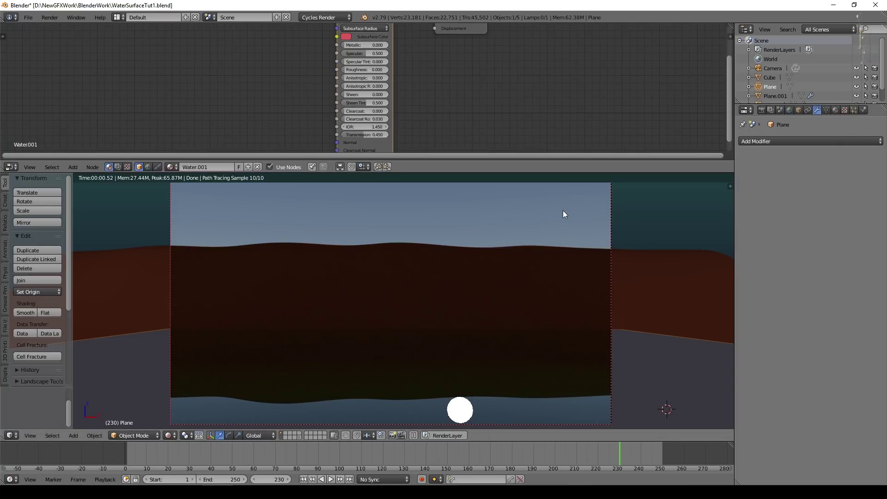
click(796, 147)
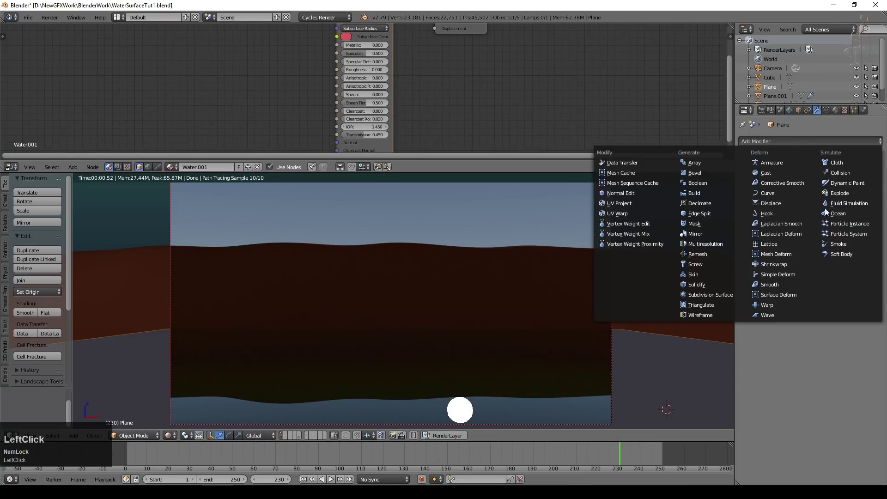
click(718, 297)
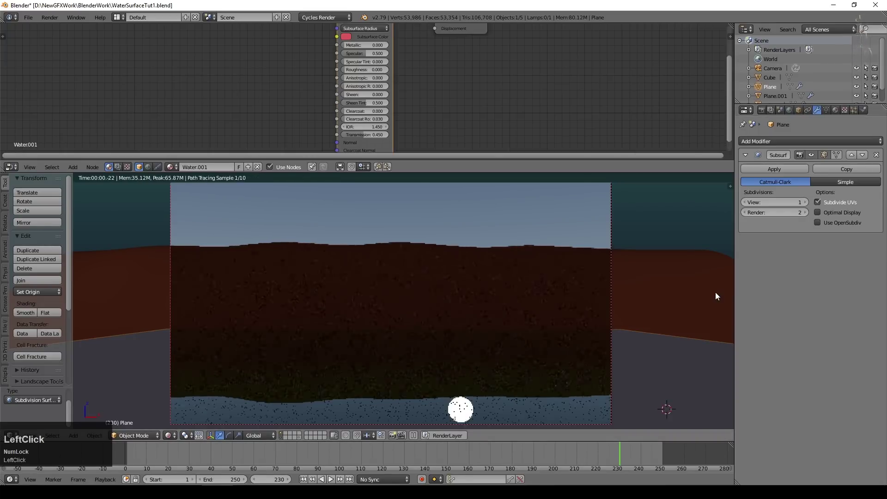
key(Tab)
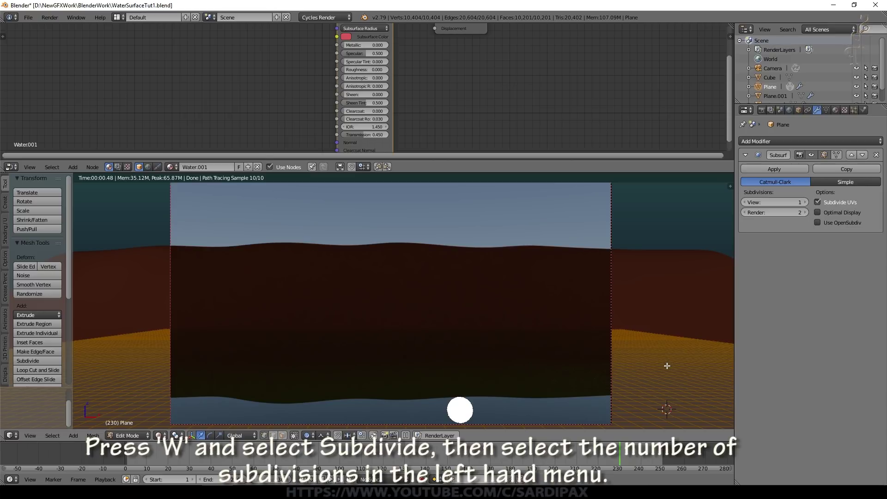
click(809, 203)
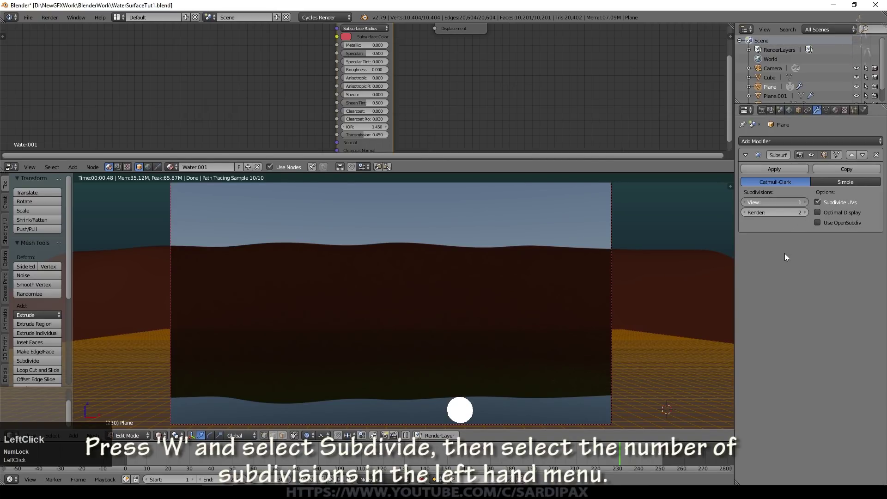
click(811, 142)
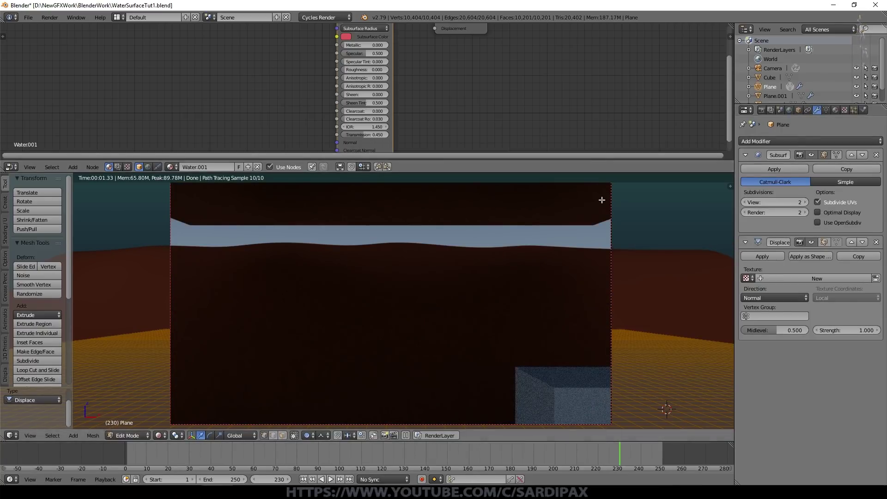
- Create a new texture for the Displace modifier and name it LargeRipples
click(806, 278)
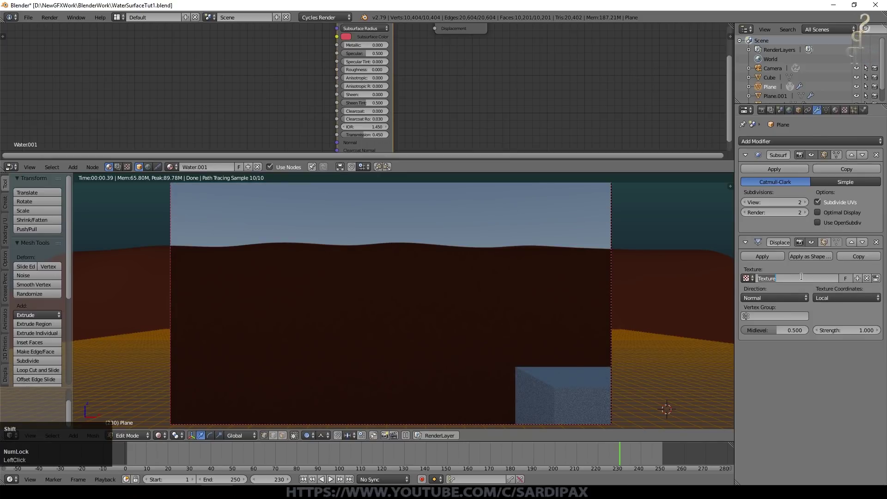
key(shift+l)
key(a)
text(arge)
key(shift+r)
key(|)
text(ipples)
key(Return)
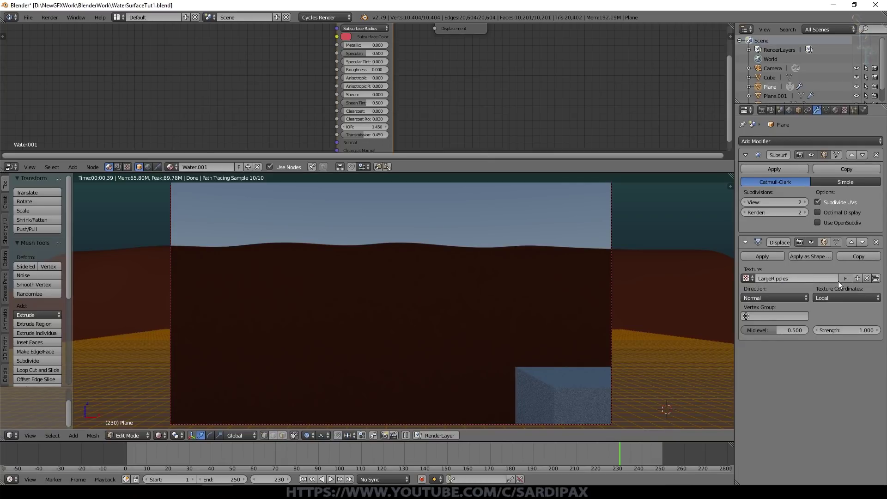
- Set the LargeRipples texture to Clouds noise, trying size 0.05 then settling on 0.10
click(882, 281)
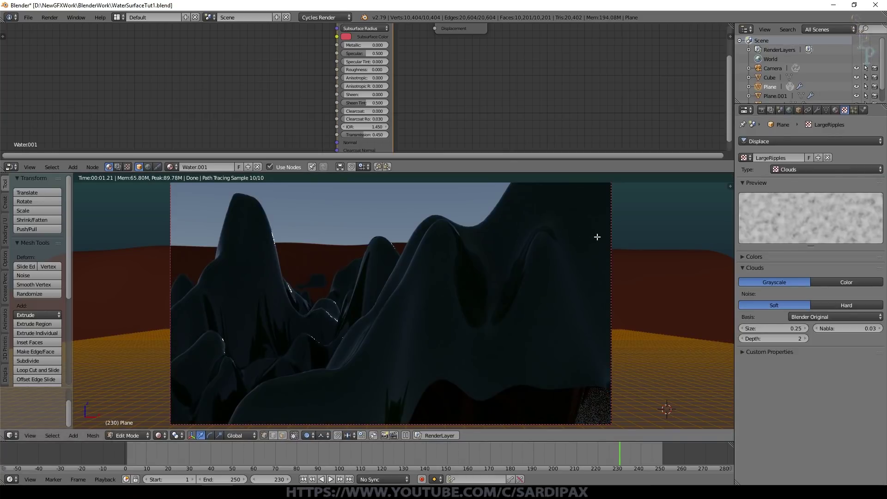
click(763, 332)
key(KP_Decimal)
key(KP_0)
key(KP_5)
key(KP_Enter)
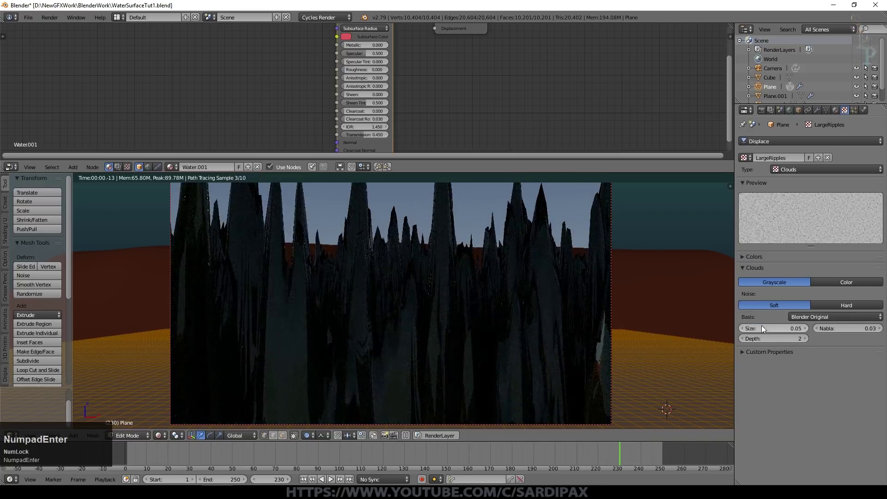
click(765, 331)
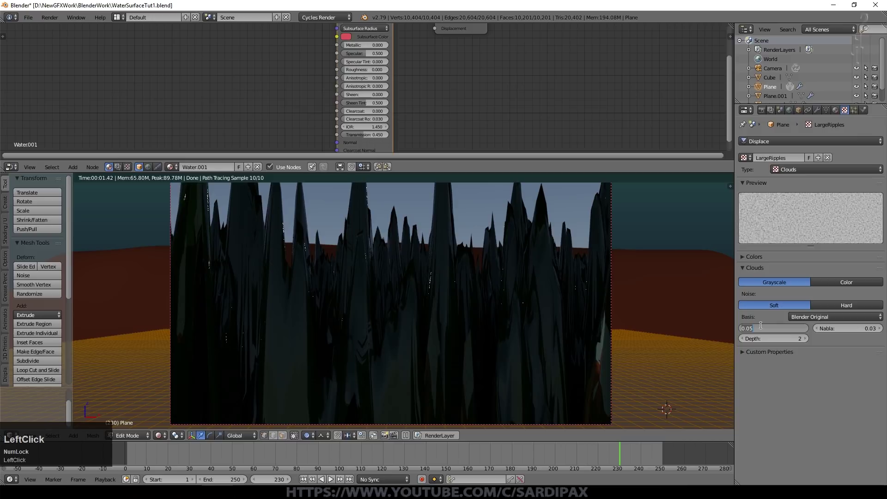
key(KP_Decimal)
key(KP_1)
key(KP_Enter)
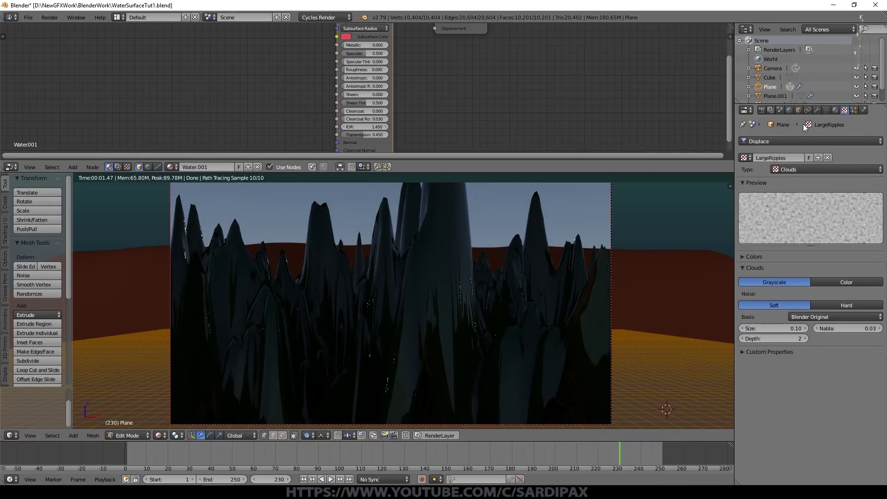
- Lower the Displace modifier strength to 0.010 for small ripples
click(818, 115)
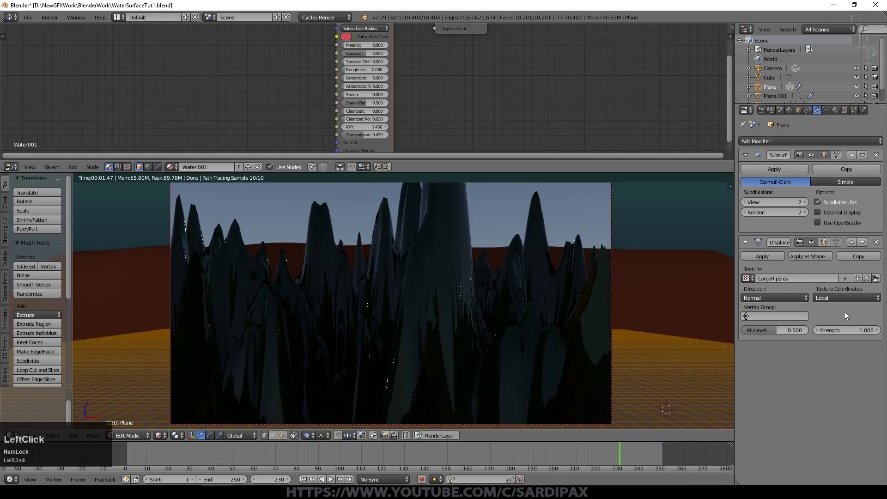
key(KP_Decimal)
key(KP_Enter)
click(845, 332)
key(KP_Decimal)
key(KP_0)
key(KP_1)
key(KP_Enter)
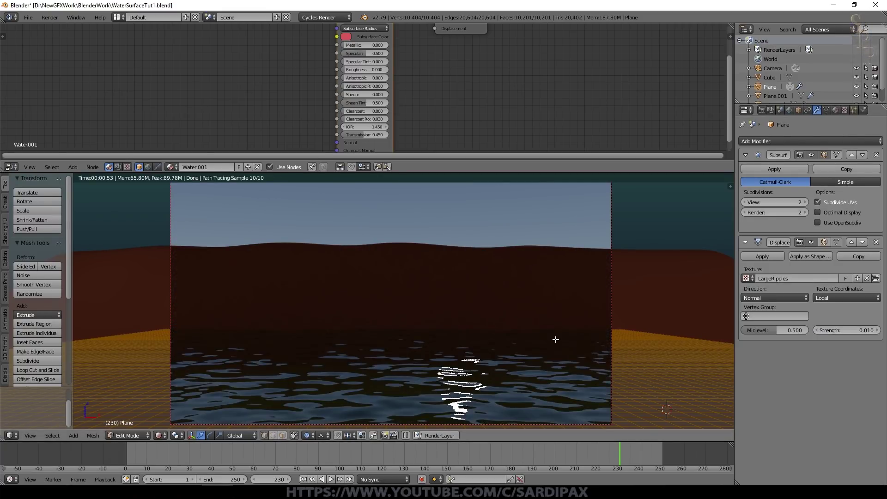
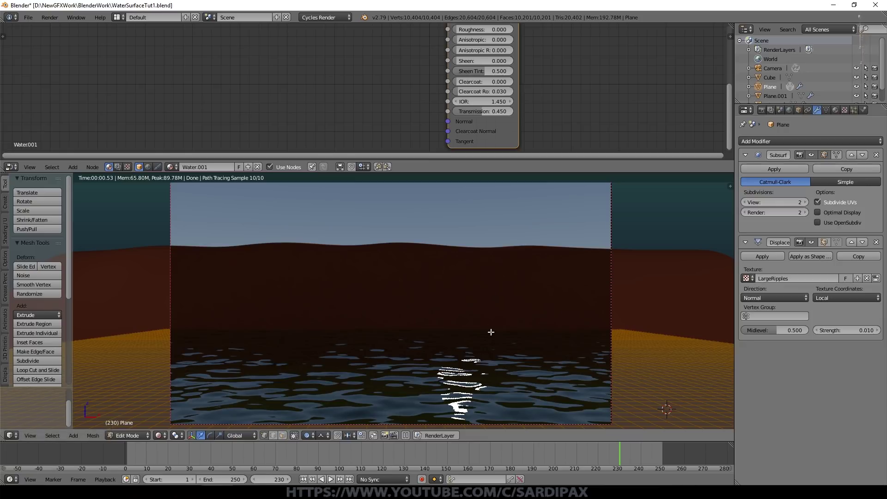
- Add a Layer Weight node and link its Facing output to the shader's Transmission
drag(75, 167, 156, 192)
click(155, 217)
middle_click(329, 99)
click(299, 99)
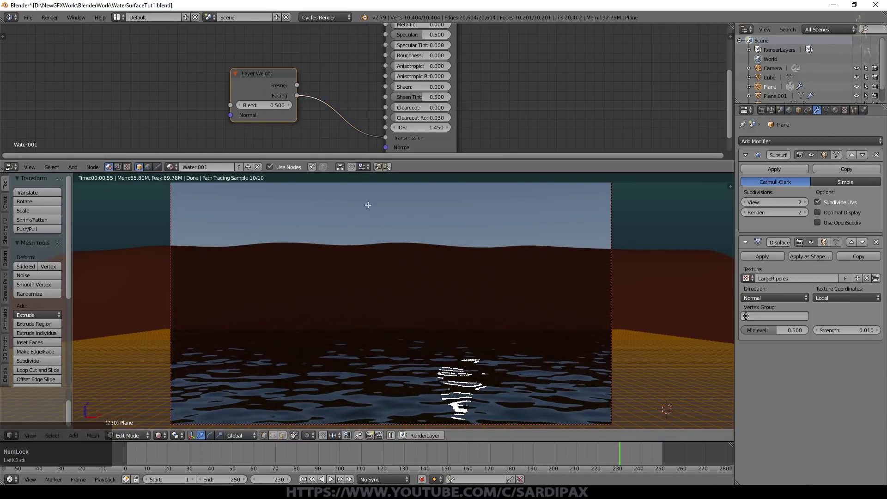
- Try Layer Weight Blend at 1 and 0, then set it to 0.5
click(268, 107)
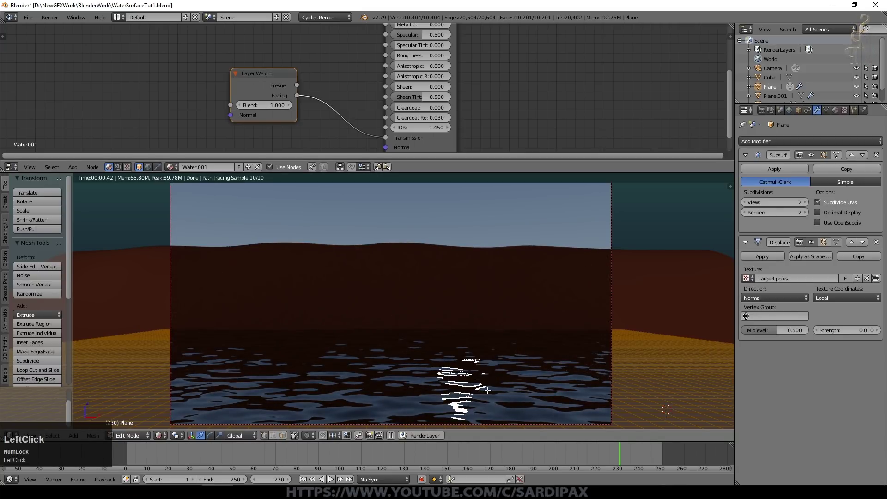
click(284, 110)
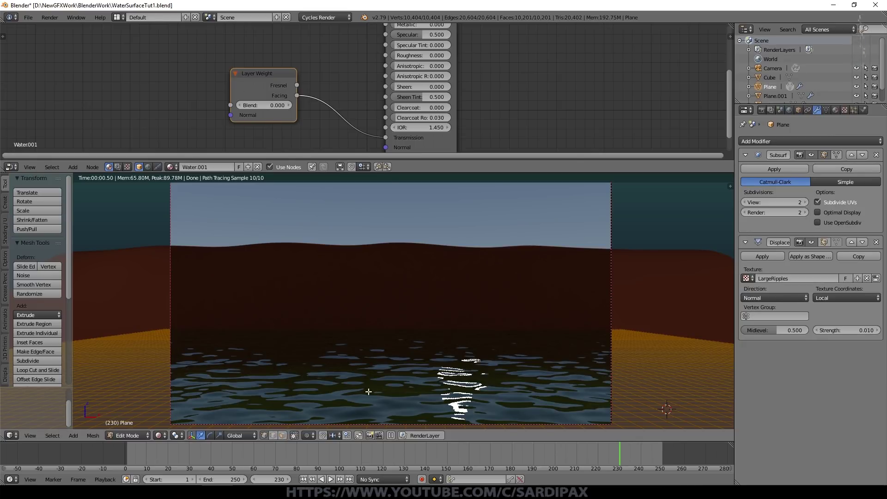
click(305, 88)
key(KP_Decimal)
key(KP_5)
key(KP_Enter)
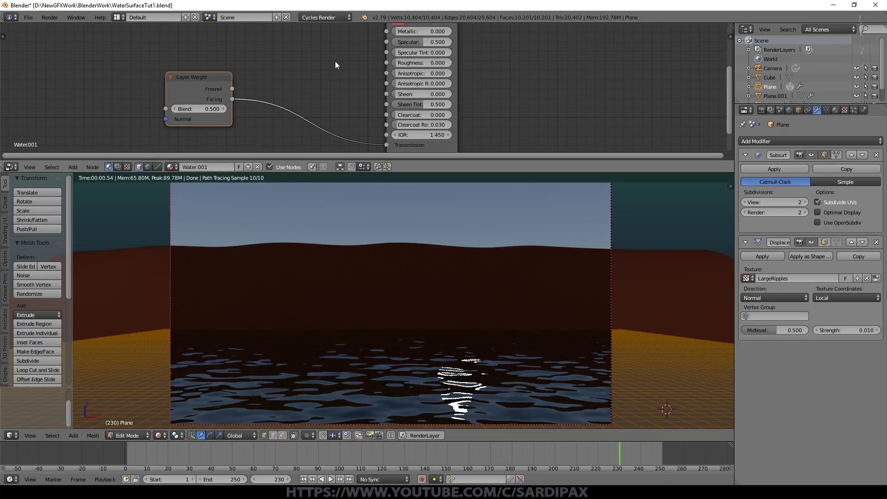
middle_click(351, 76)
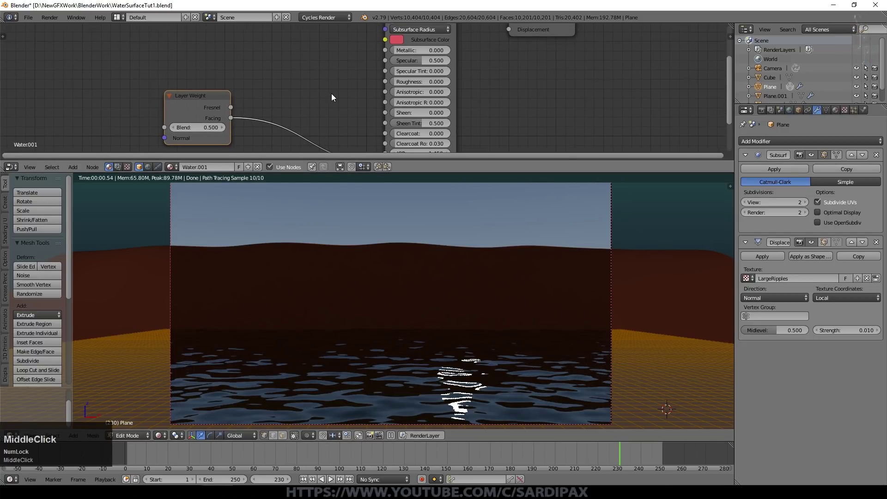
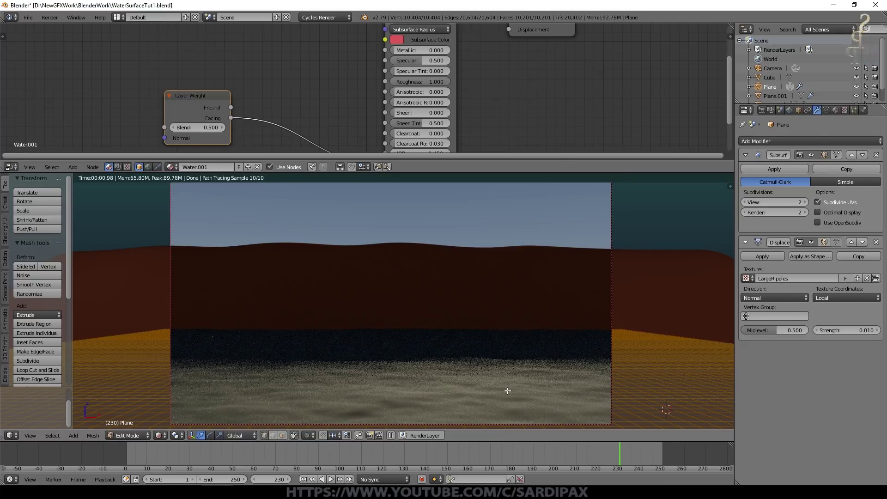
- Link the Layer Weight Fresnel output to the Principled BSDF Roughness input
click(234, 112)
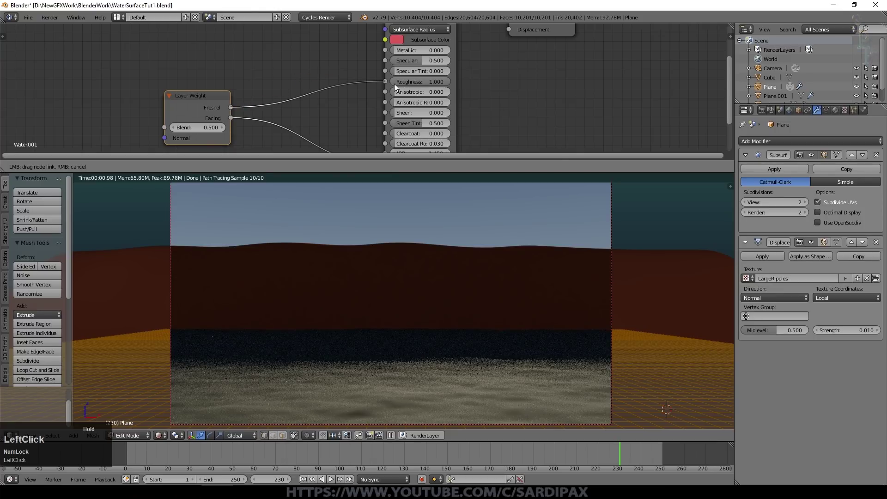
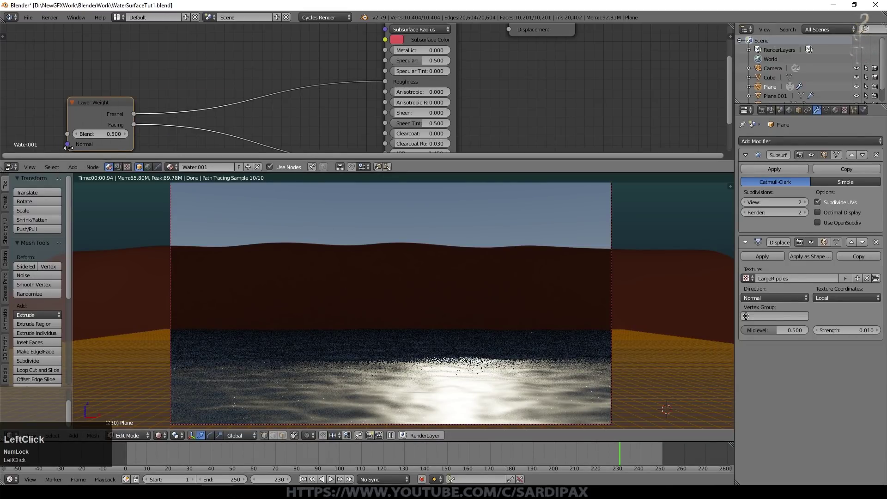
- Insert a ColorRamp on the roughness link and push its stops toward the white end
click(151, 109)
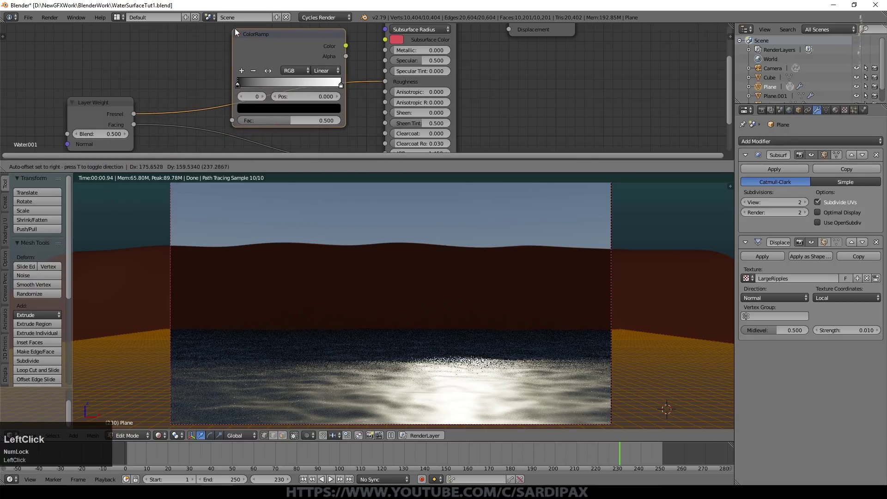
drag(279, 88, 335, 88)
click(331, 85)
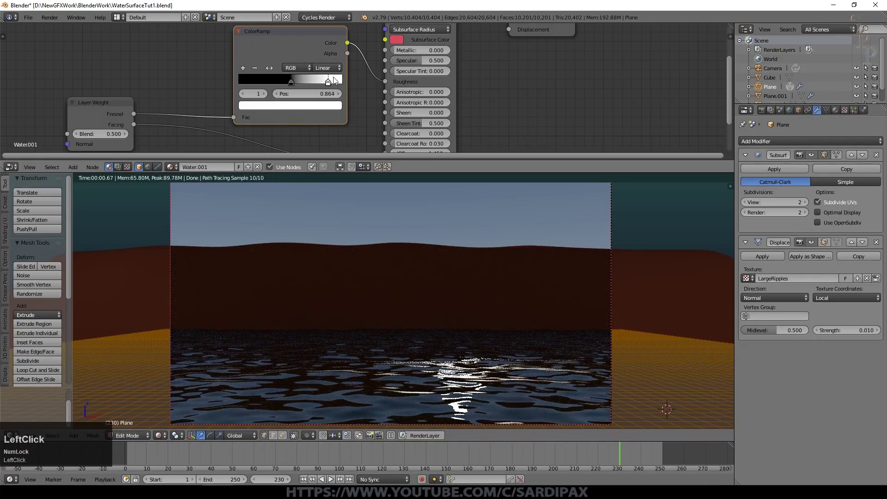
drag(336, 87, 292, 87)
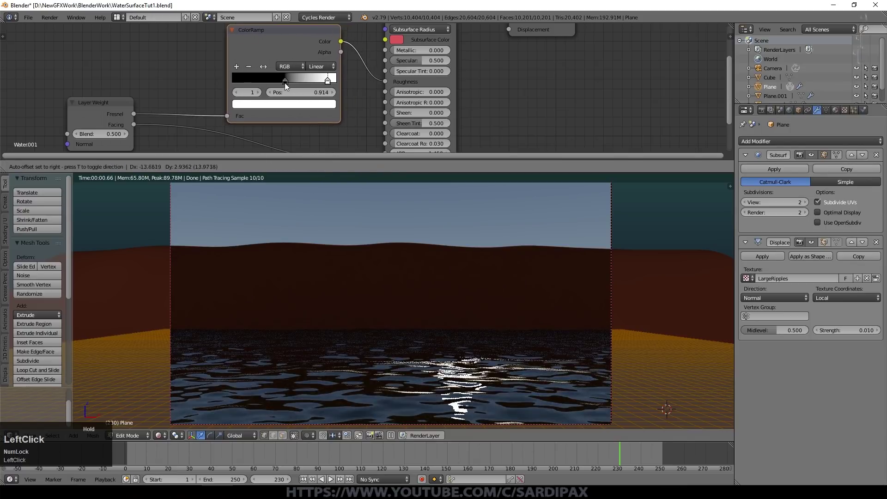
middle_click(360, 93)
scroll(down, 3)
- Duplicate the ColorRamp, place the copy above and connect it to Base Color
key(shift+d)
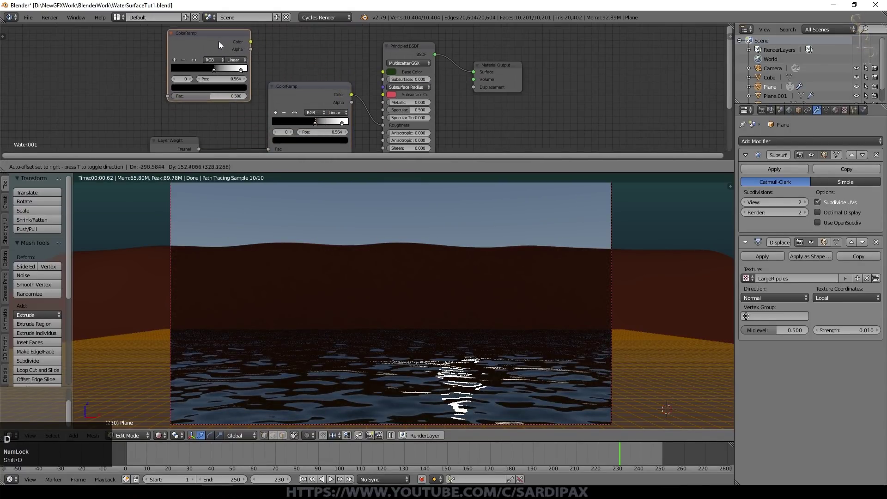
drag(221, 45, 207, 79)
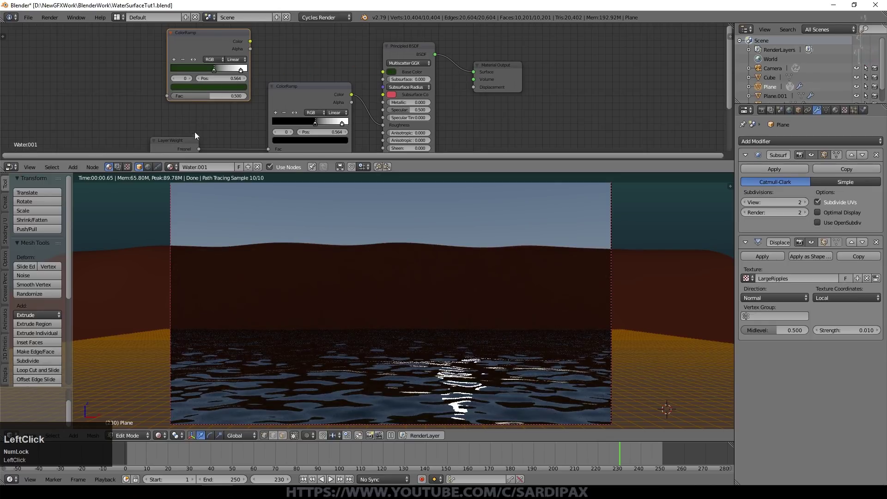
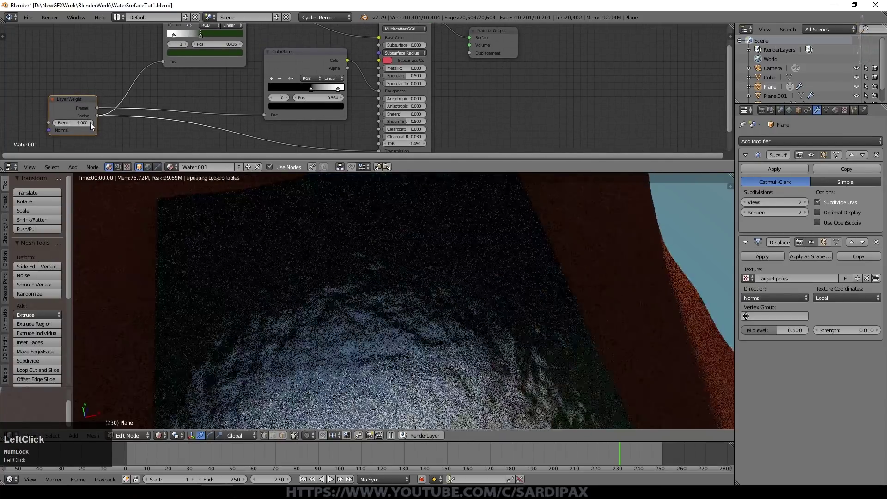
middle_click(92, 126)
key(KP_0)
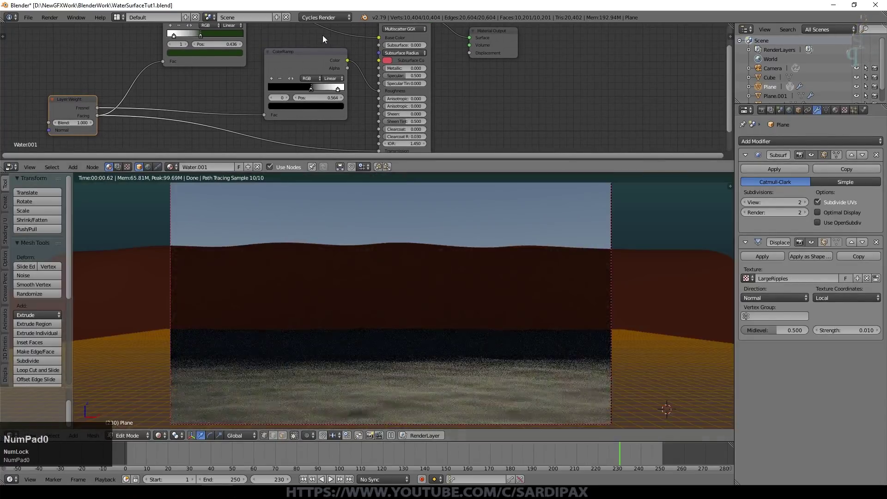
click(251, 72)
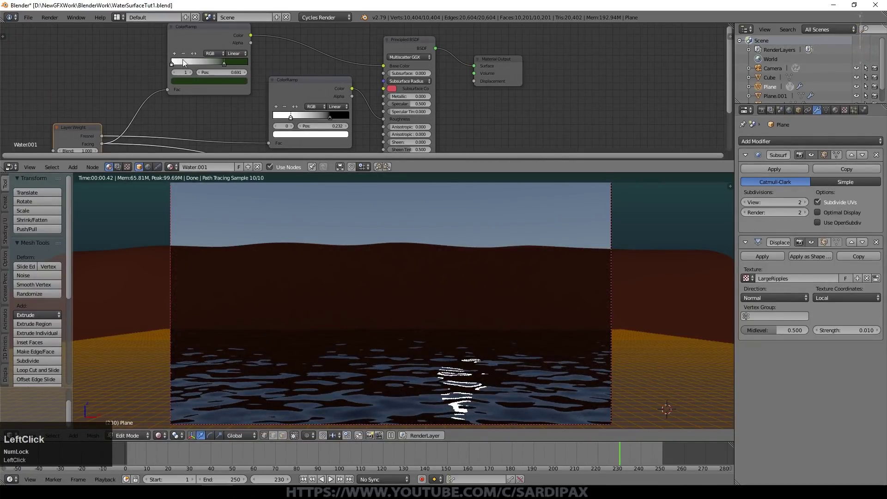
- Raise Layer Weight Blend to 0.95 and set the green ramp to B-Spline interpolation
key(KP_Decimal)
key(KP_9)
key(KP_5)
key(KP_Enter)
click(150, 113)
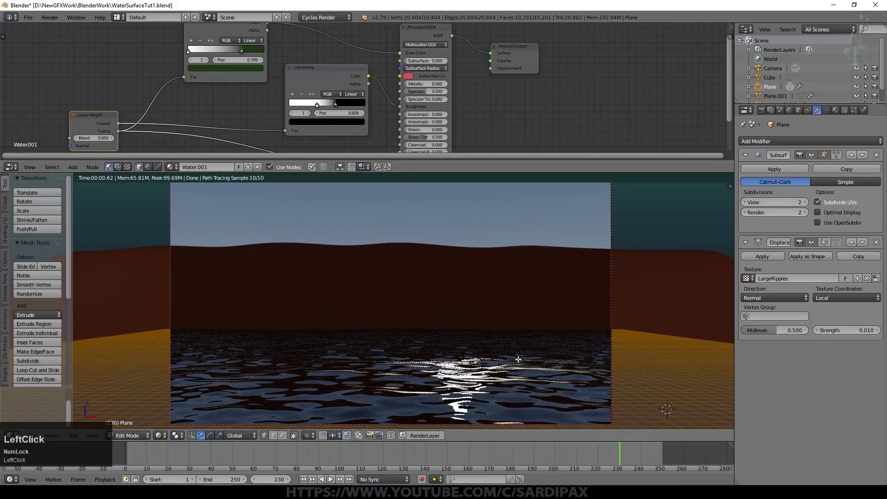
click(252, 42)
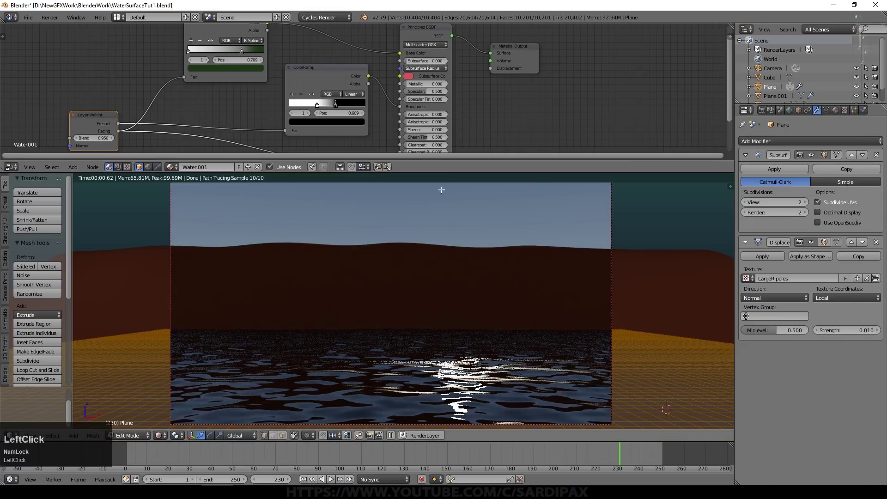
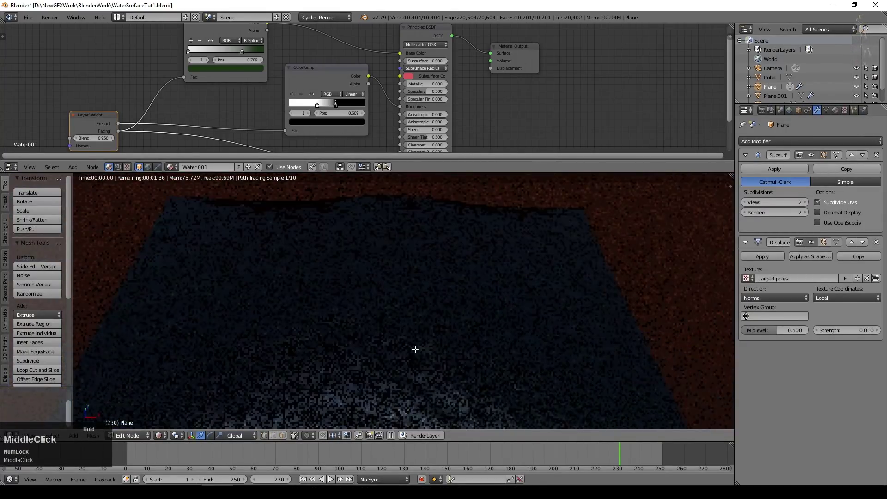
key(KP_0)
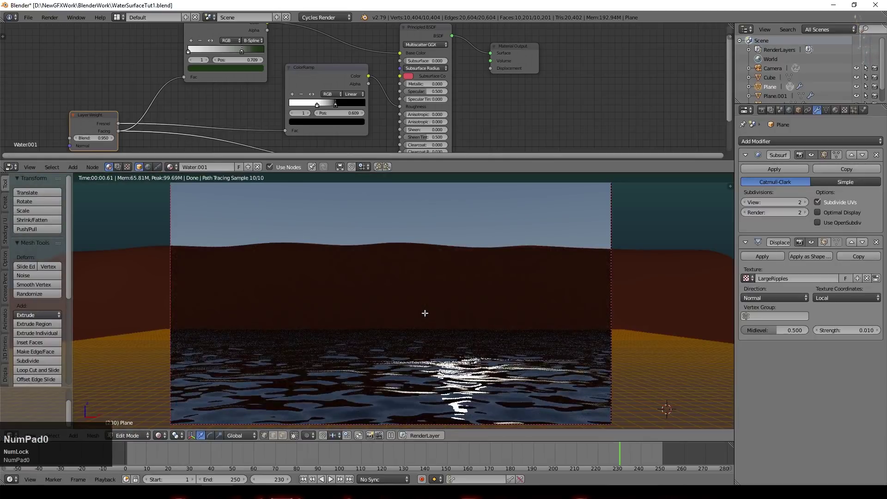
- Move the green ramp's stop to about 0.54 and adjust the roughness ColorRamp
click(90, 118)
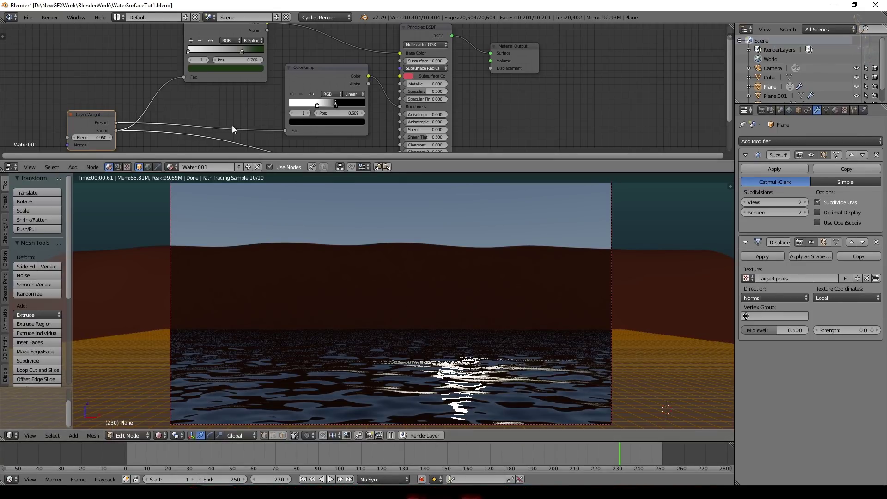
middle_click(236, 99)
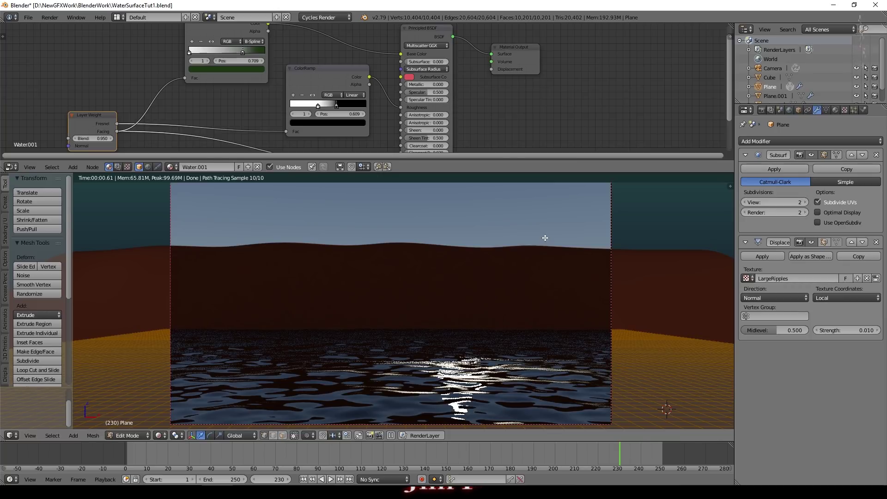
click(244, 55)
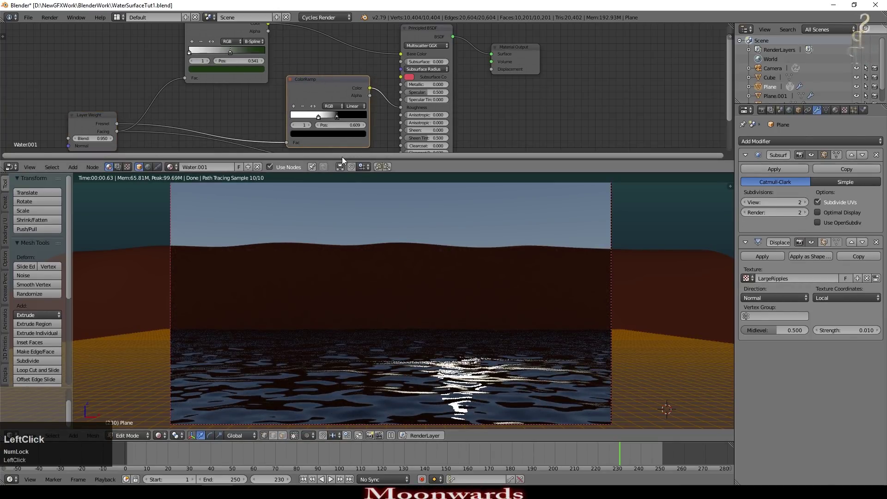
click(323, 89)
middle_click(316, 89)
click(404, 52)
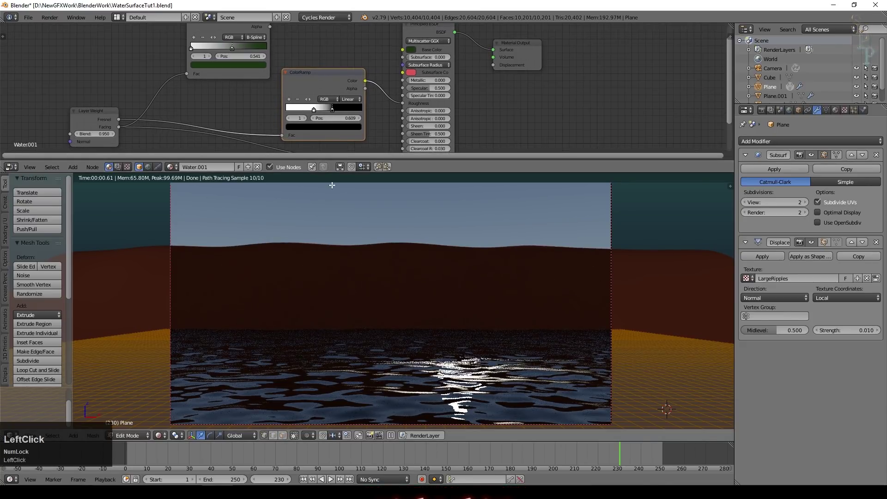
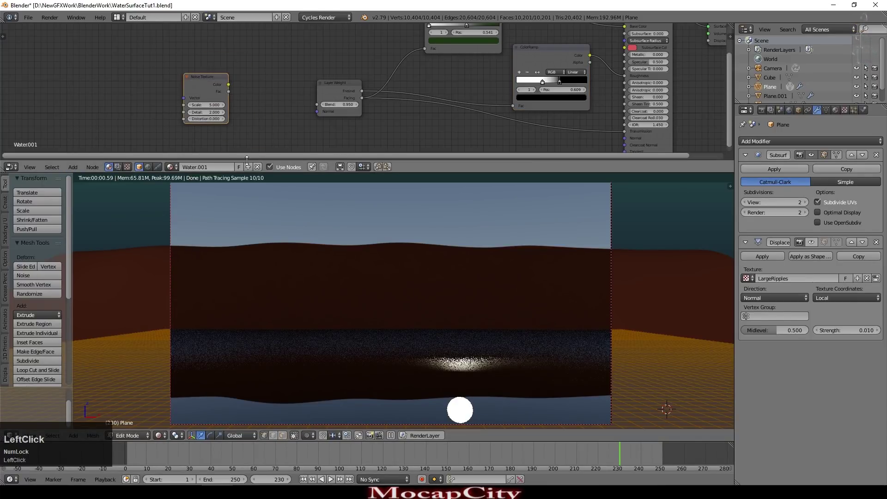
- Add a Bump node, feed Noise Fac into its Height and its Normal into the shader's Normal
drag(340, 87, 294, 81)
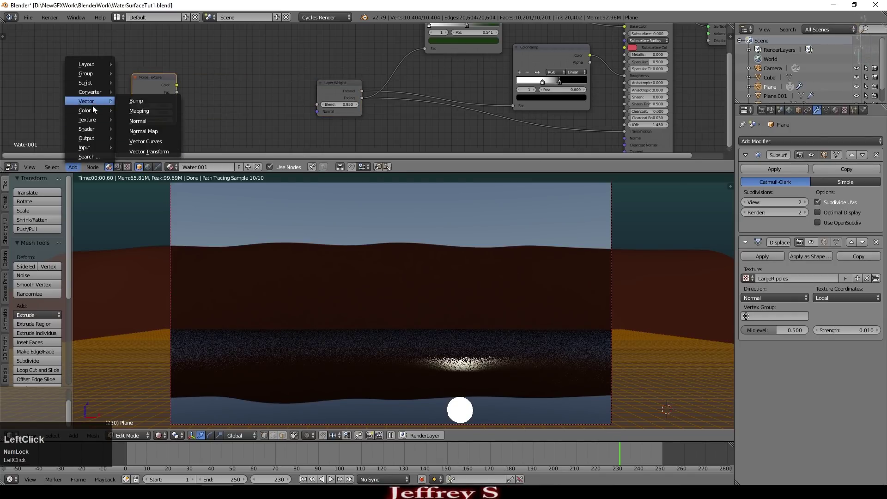
click(149, 103)
scroll(up, 3)
click(131, 98)
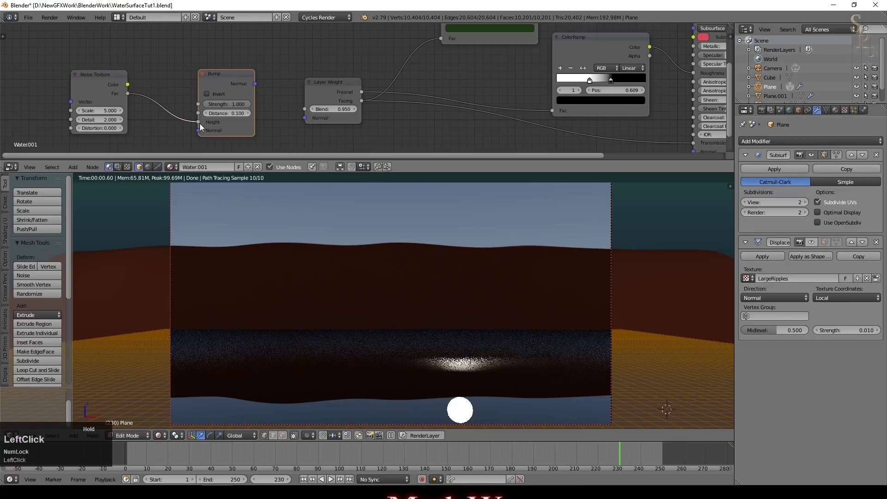
middle_click(300, 146)
click(226, 38)
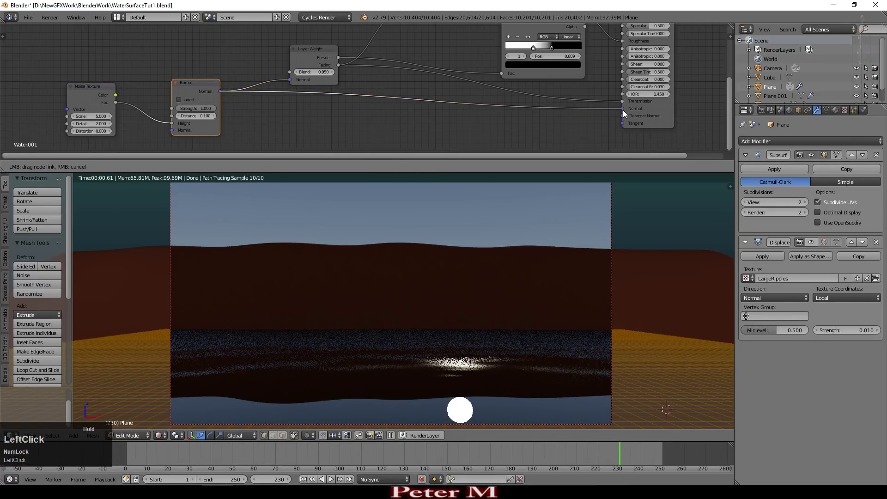
- Raise the Noise Texture scale for finer bumps
scroll(down, 3)
scroll(up, 3)
scroll(down, 3)
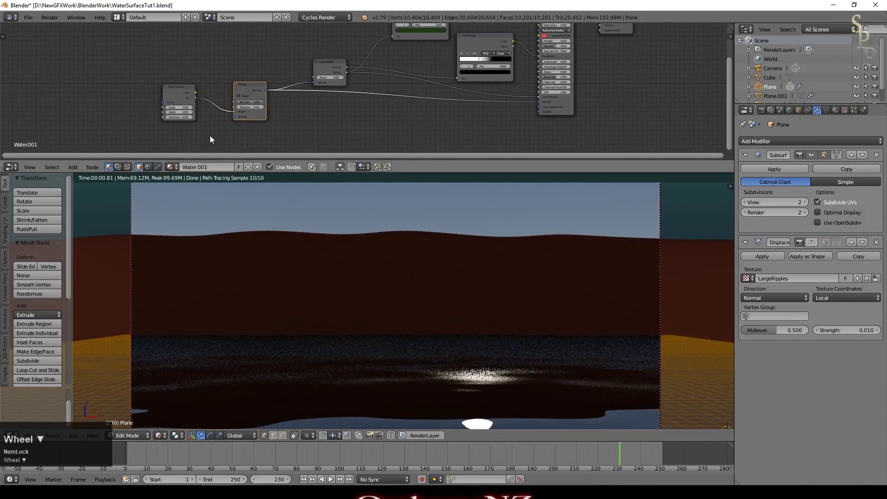
click(92, 119)
click(93, 117)
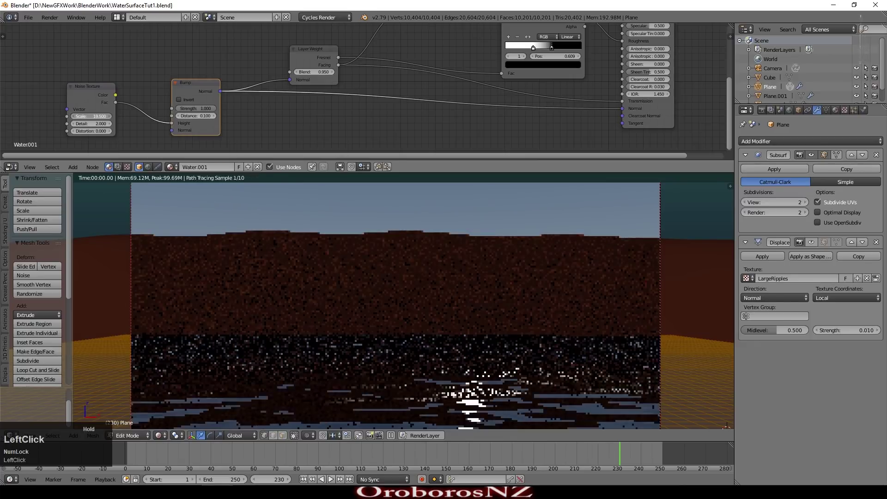
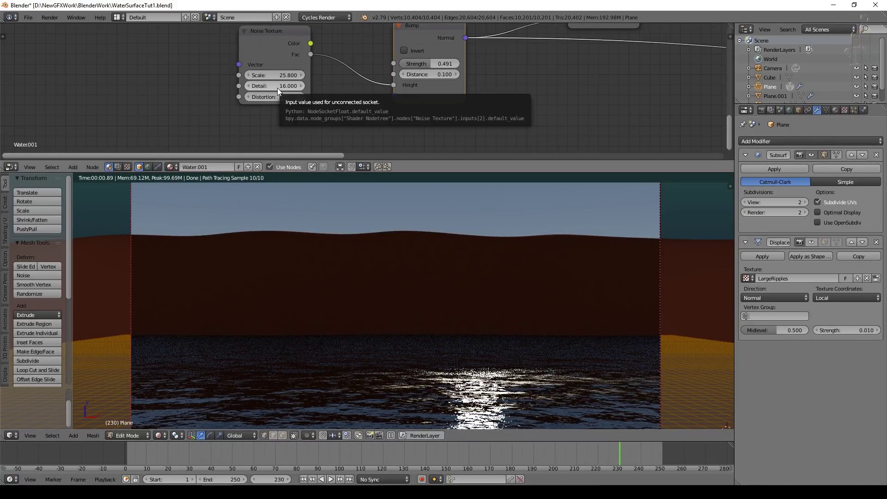
- Set the Noise Texture detail to 32 and distortion to 0.25
click(289, 89)
key(KP_3)
key(KP_2)
key(KP_Enter)
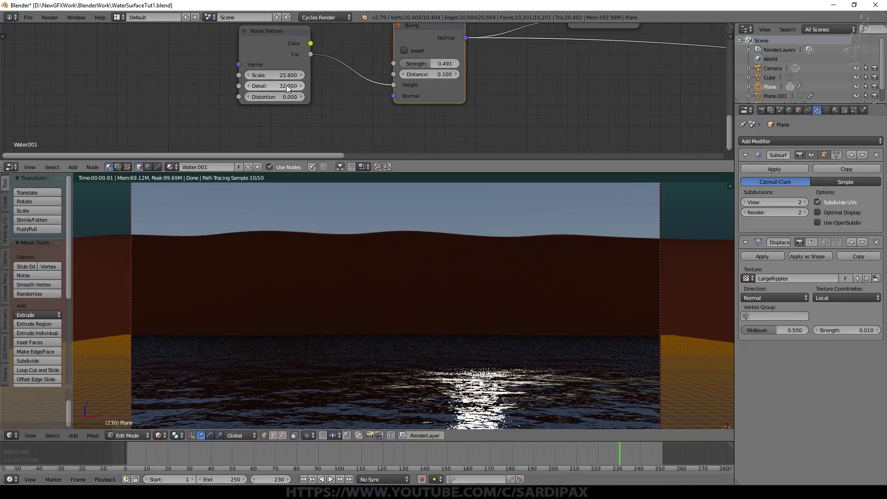
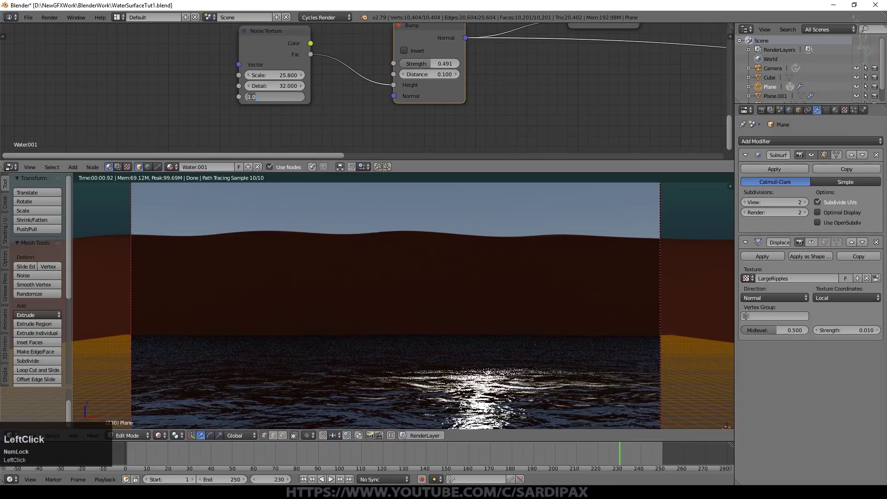
click(295, 133)
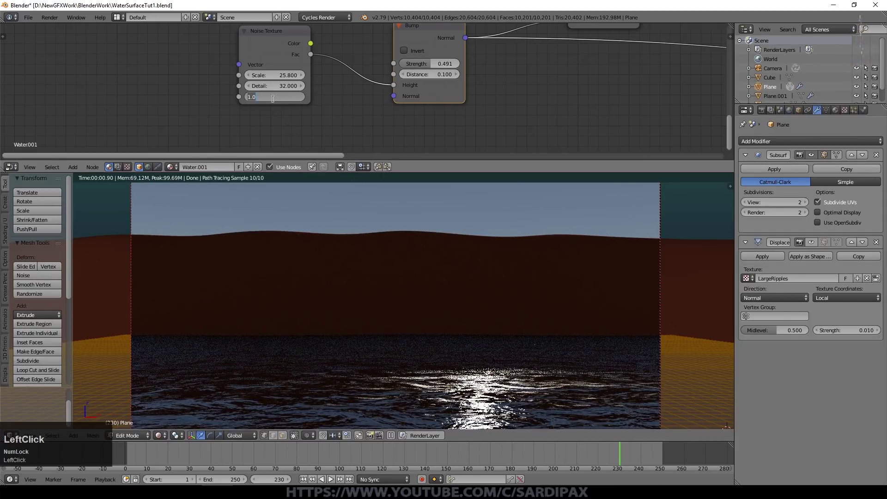
key(KP_Decimal)
key(KP_2)
key(KP_5)
key(KP_Enter)
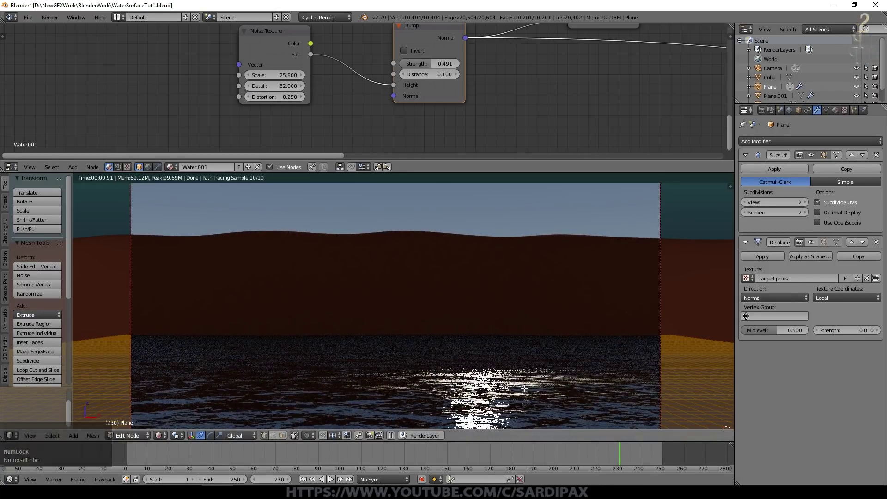
scroll(down, 3)
scroll(up, 3)
- Lower the Bump strength, toggle the Displace modifier's display and set its strength to 0.07
click(307, 116)
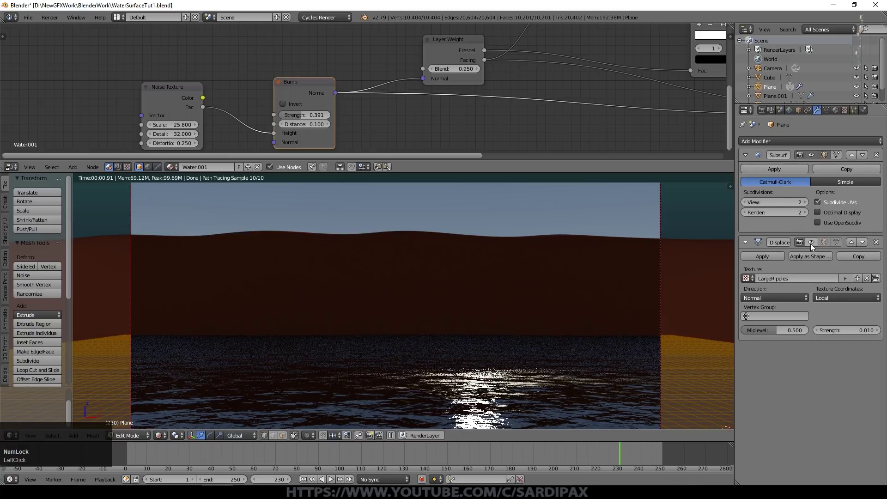
click(813, 247)
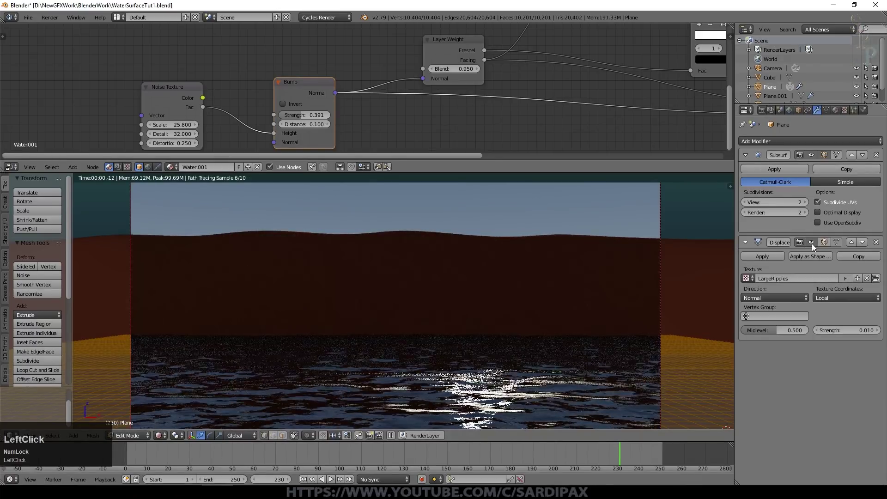
click(854, 333)
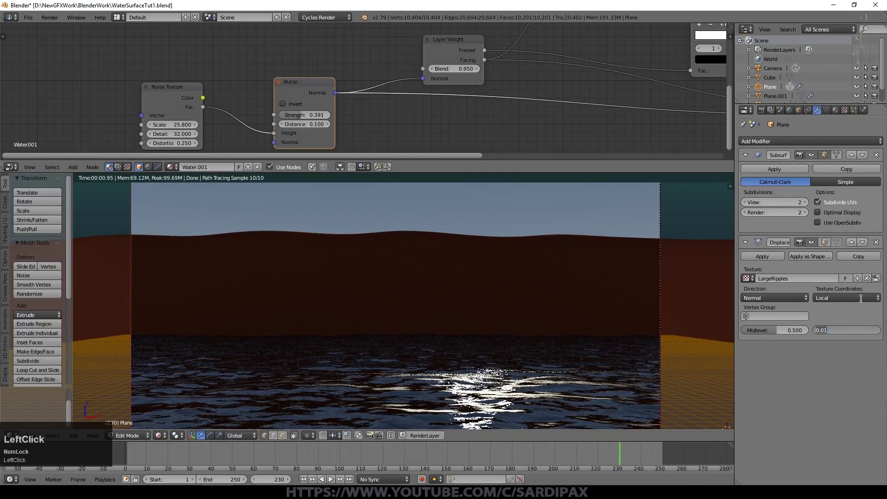
key(KP_Decimal)
key(KP_0)
key(KP_7)
key(KP_Enter)
click(852, 330)
scroll(down, 3)
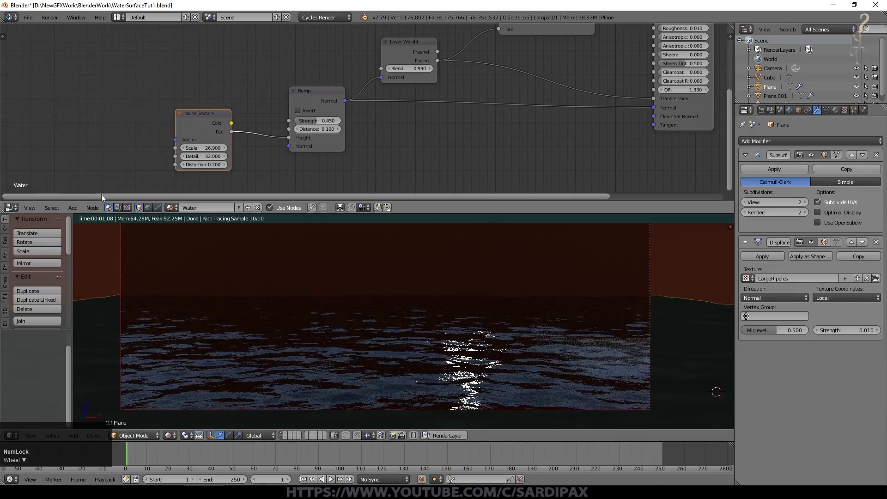
- Add a Texture Coordinate node and feed its UV output into the Noise Texture vector
click(75, 210)
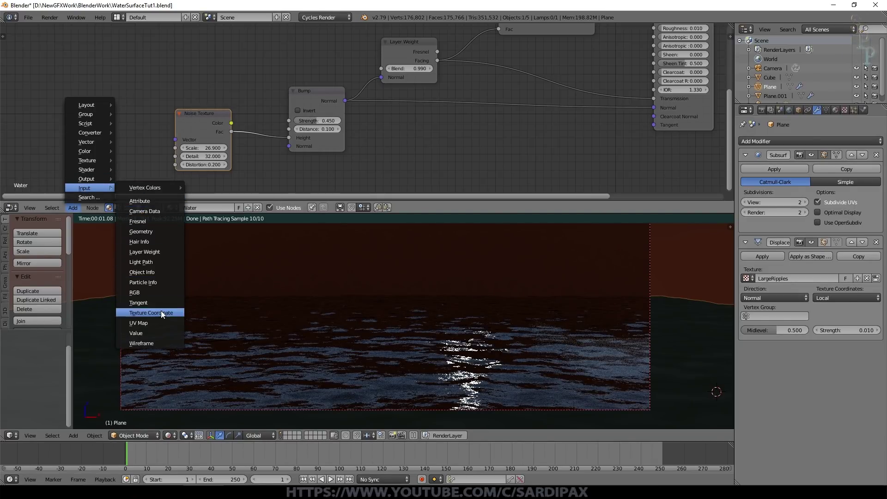
click(163, 315)
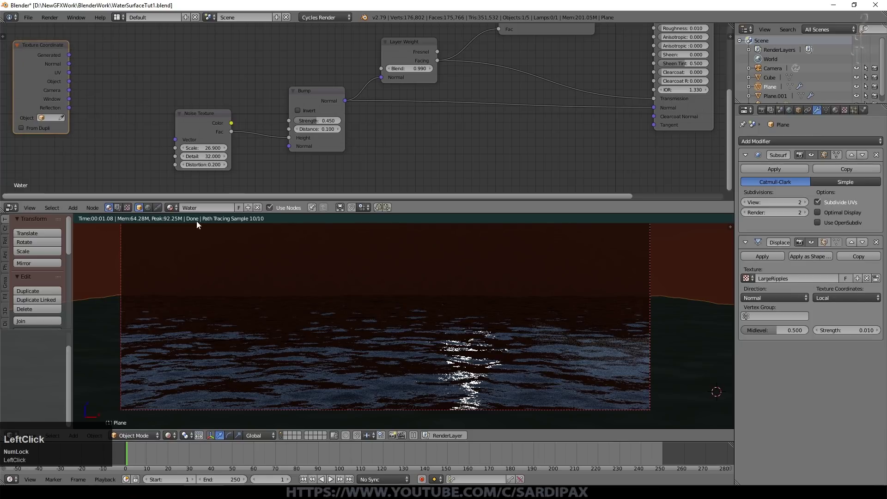
click(71, 77)
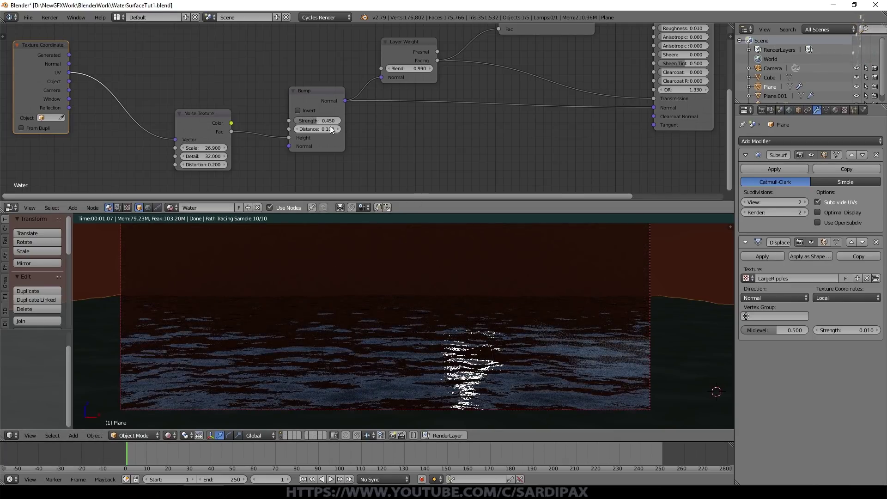
- Insert a Vector Mapping node onto the UV-to-Noise link
middle_click(417, 163)
click(247, 64)
click(76, 207)
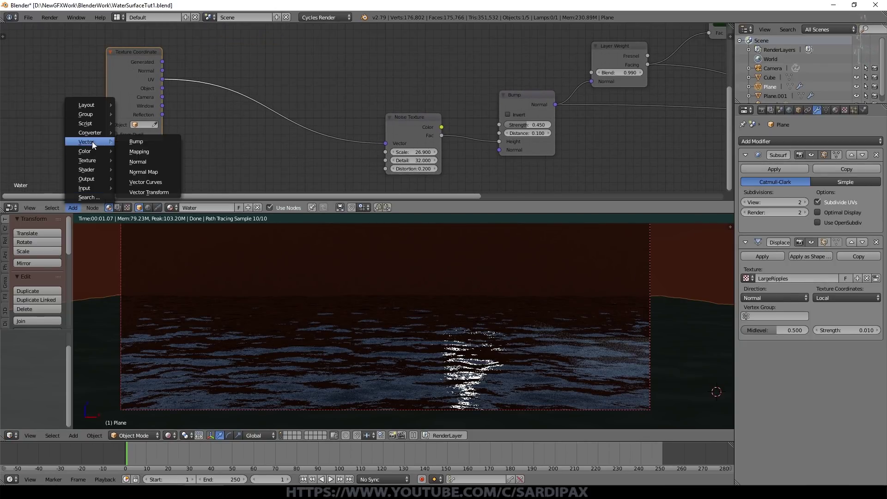
click(157, 154)
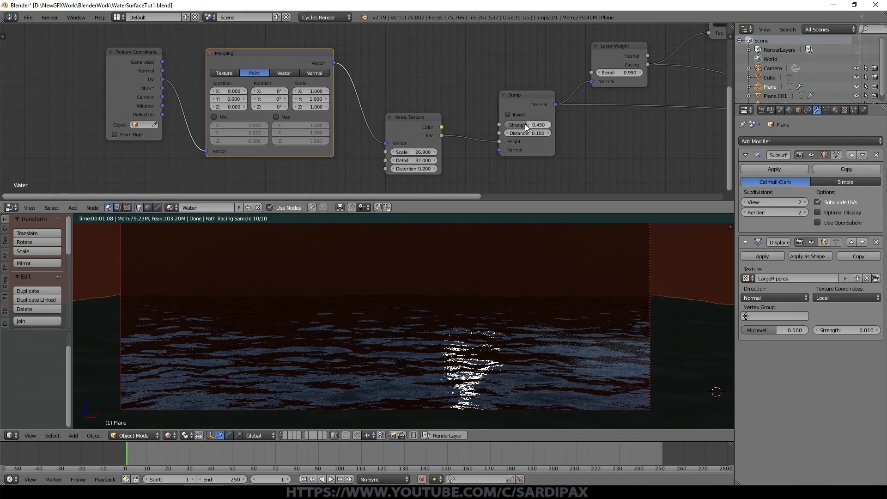
- Zero the bump strength, keyframe Mapping Location X at 1 on the last frame, and check its curve in the Graph Editor
click(528, 127)
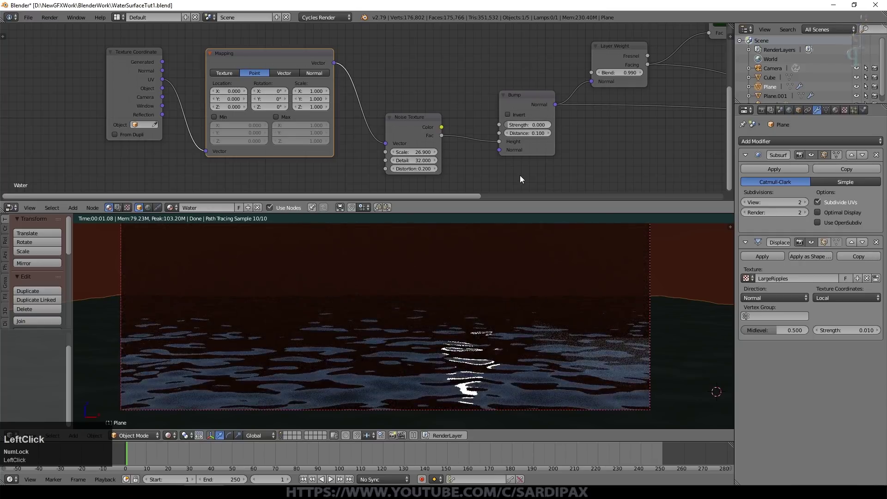
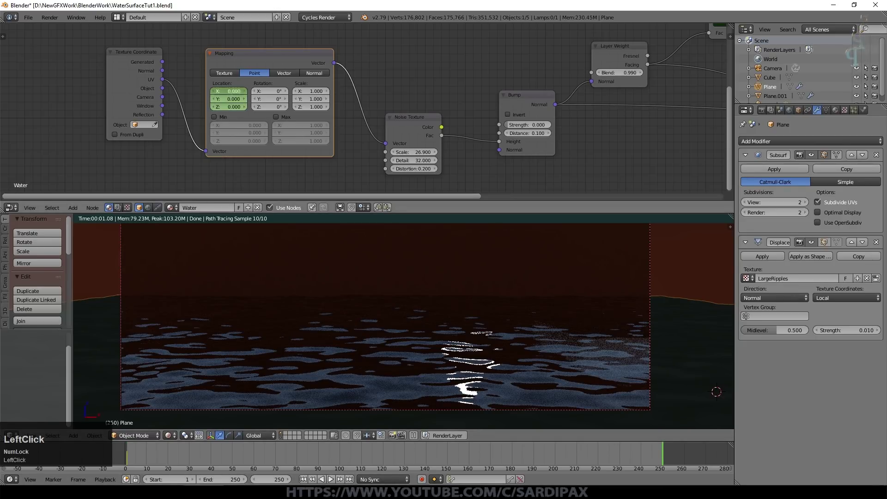
key(KP_1)
key(KP_Enter)
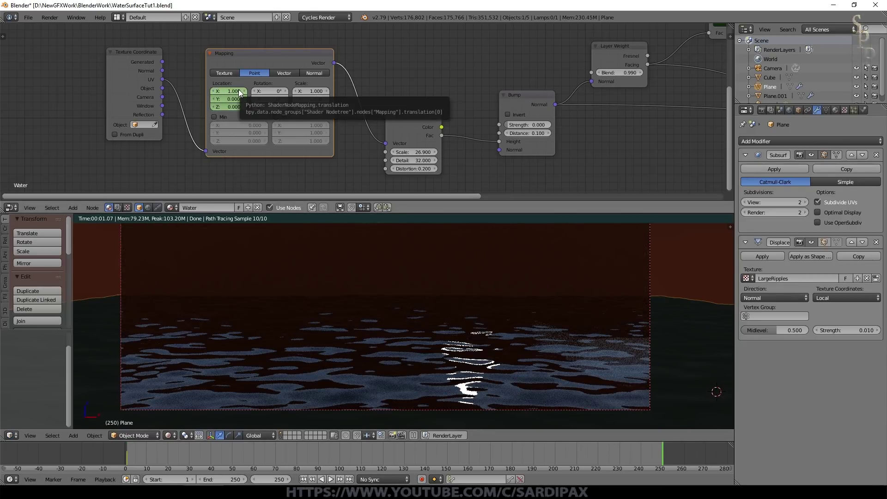
click(10, 213)
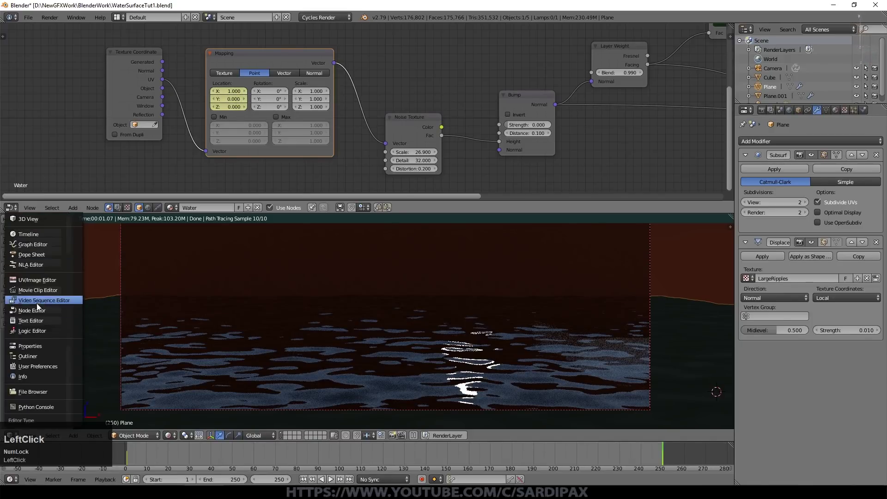
click(33, 249)
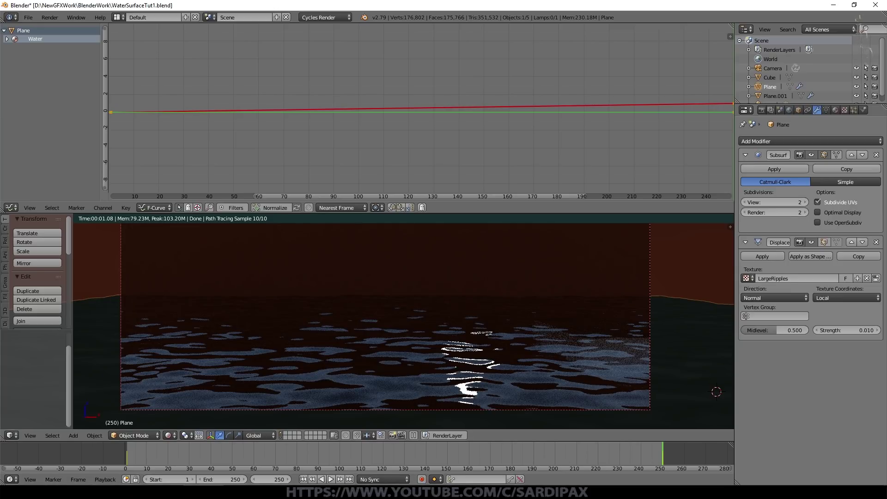
click(22, 224)
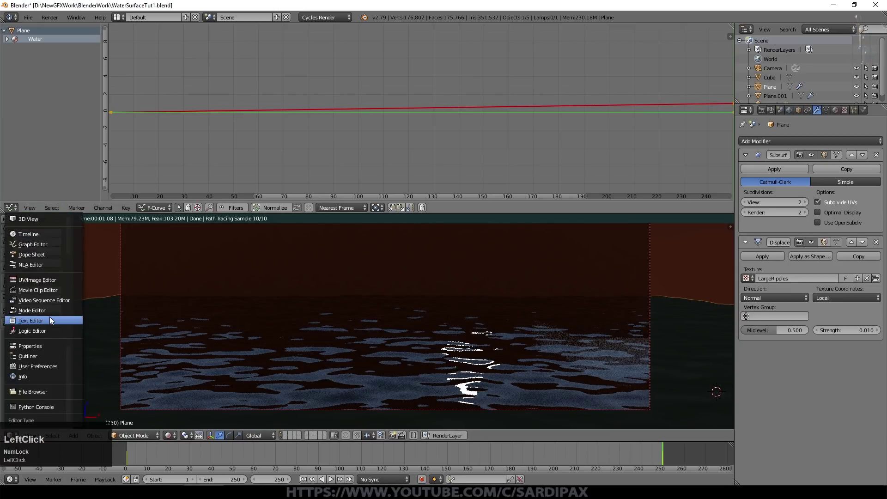
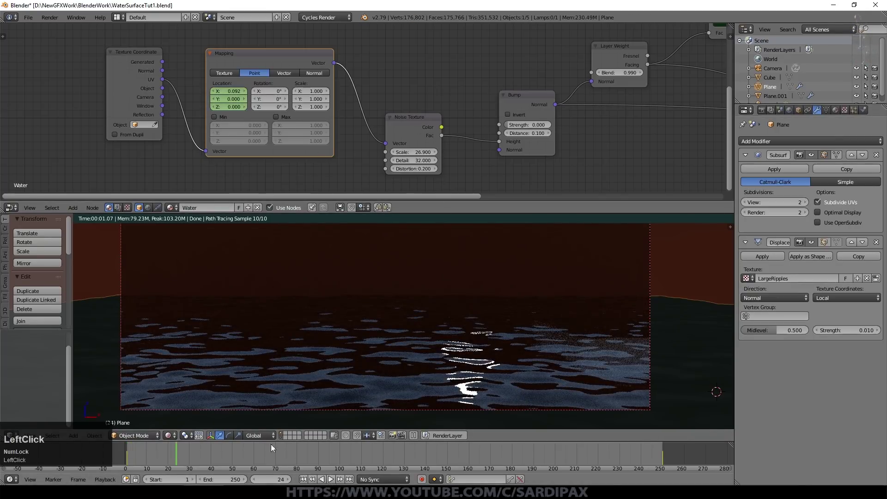
- Restore bump strength to 0.45 and scrub the timeline to verify the Mapping X animation
click(240, 450)
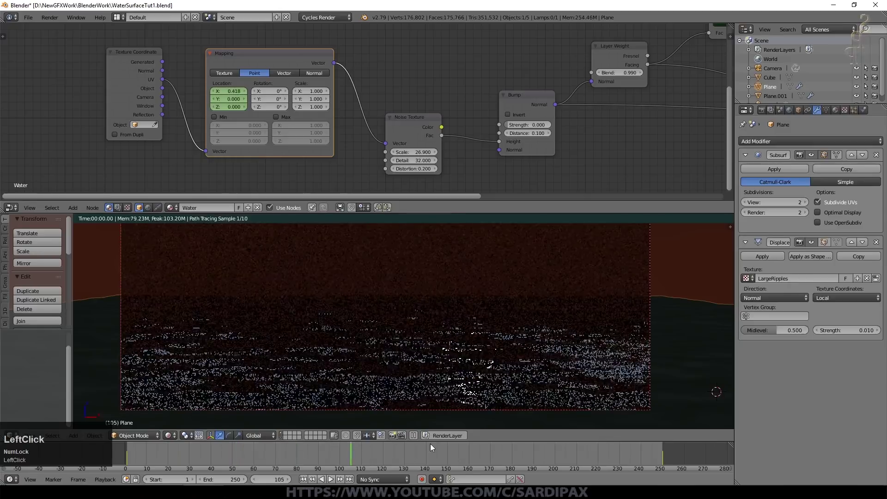
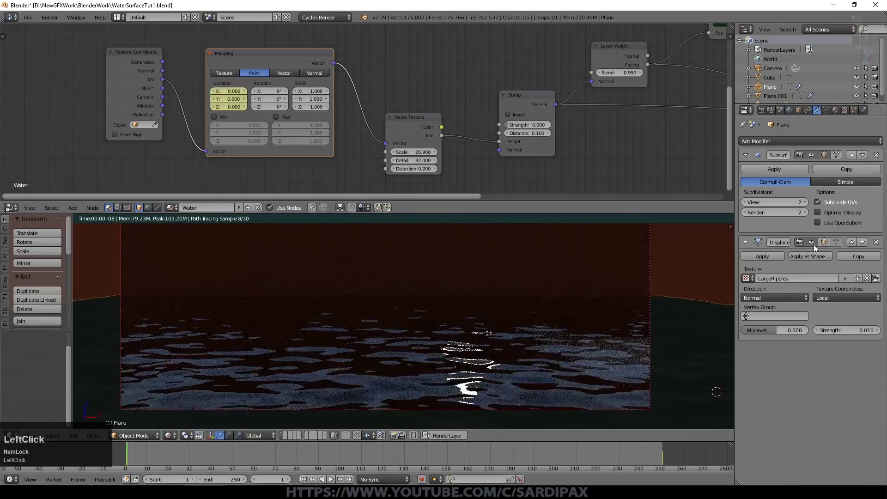
click(526, 128)
key(KP_Decimal)
key(KP_4)
key(KP_5)
key(KP_Enter)
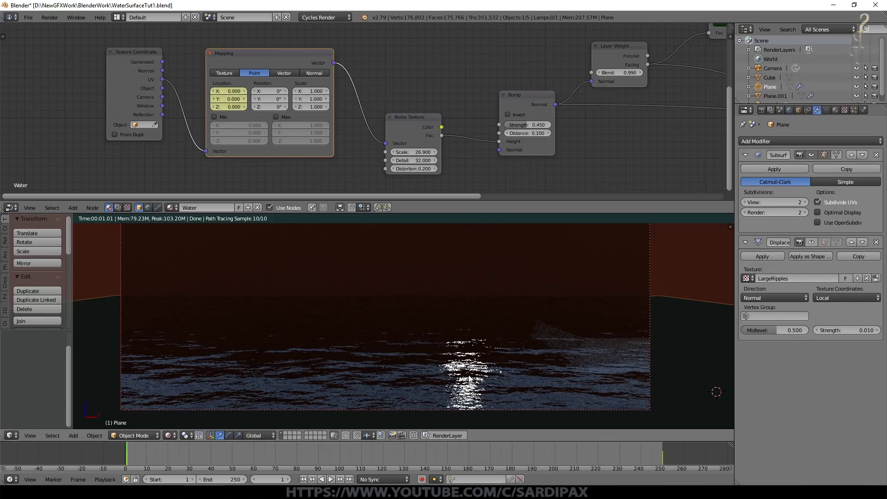
click(158, 457)
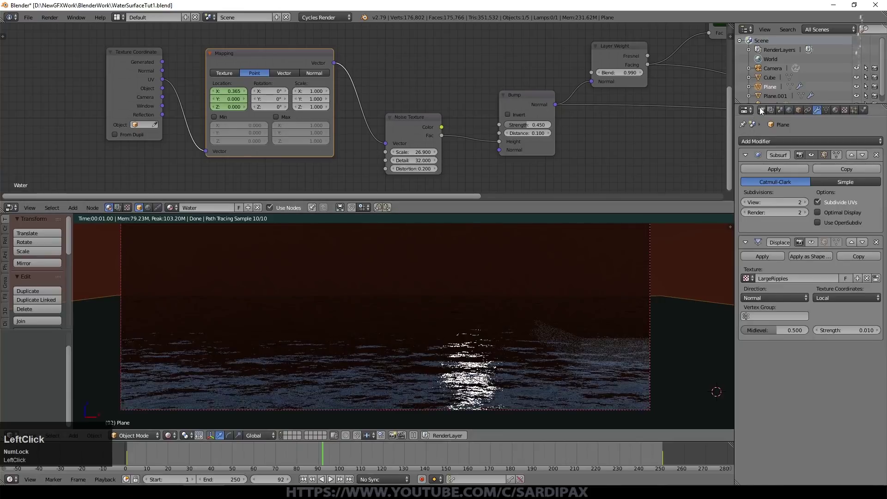
- Enter 128 in the render settings and play the water animation
scroll(down, 3)
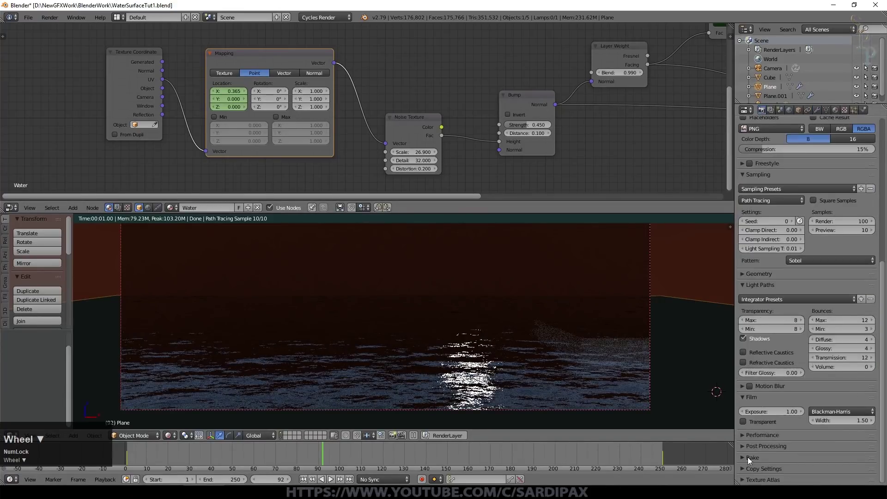
click(743, 450)
key(KP_1)
key(KP_2)
key(KP_8)
key(KP_Enter)
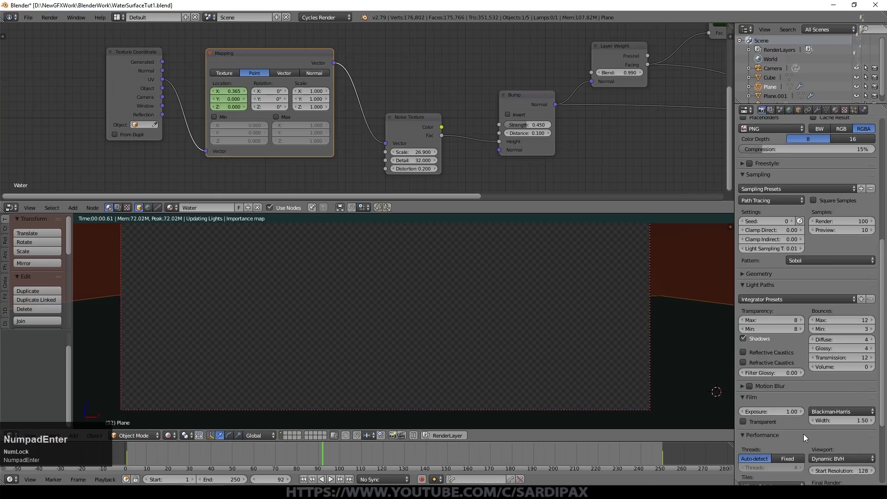
click(331, 481)
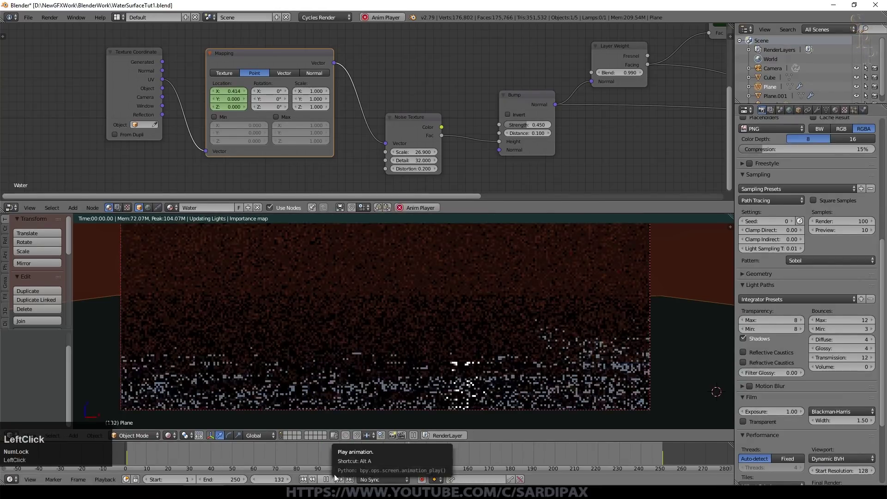
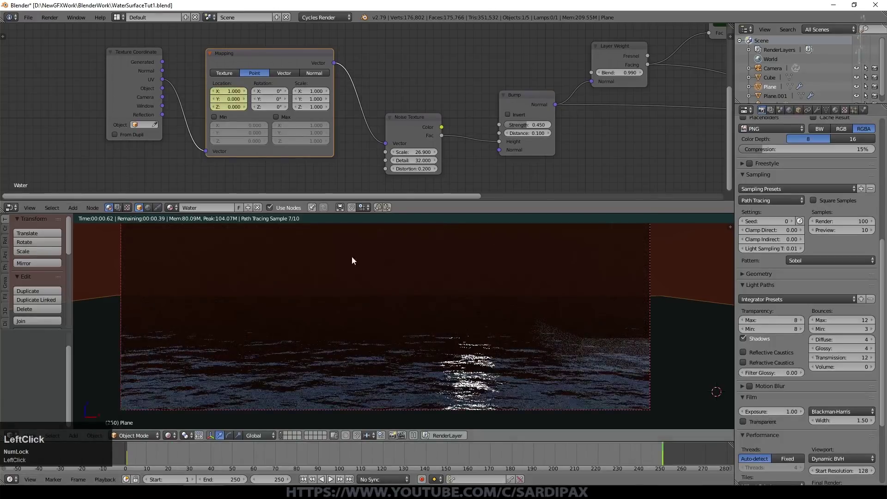
- Stop playback, enter 0.5 in the selected field, and replay the animation
click(234, 93)
key(KP_0)
key(KP_Decimal)
key(KP_5)
key(KP_Enter)
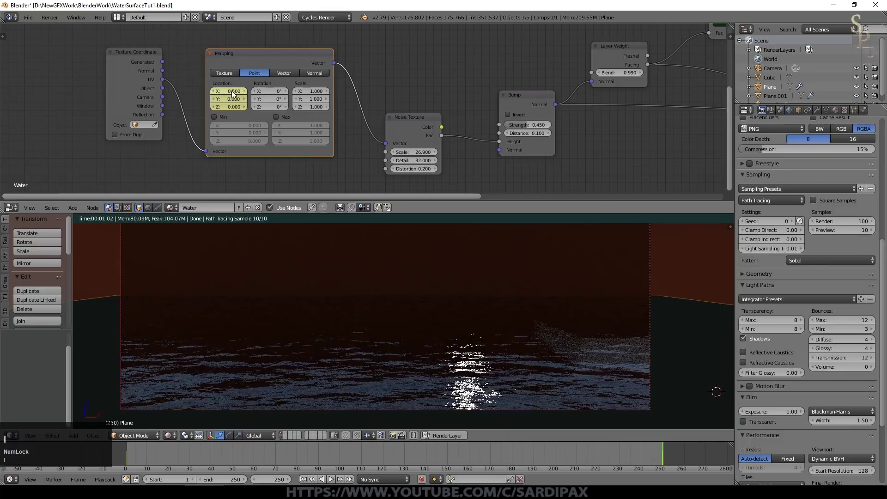
click(304, 482)
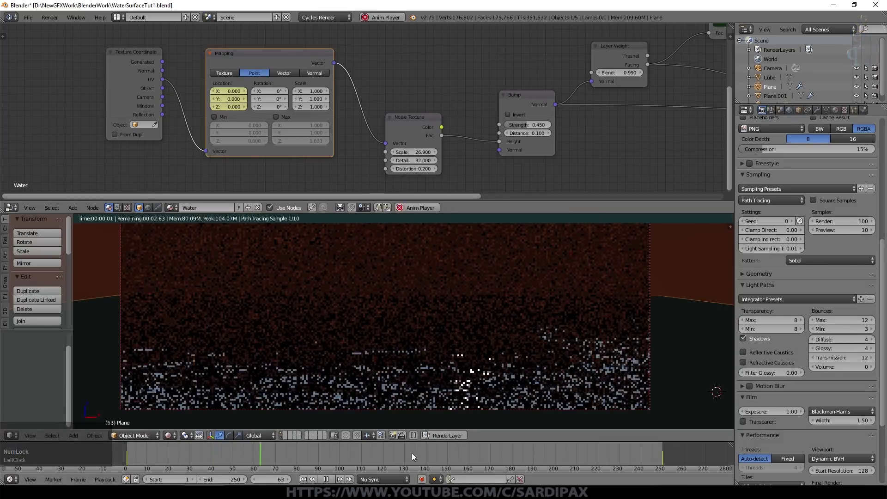
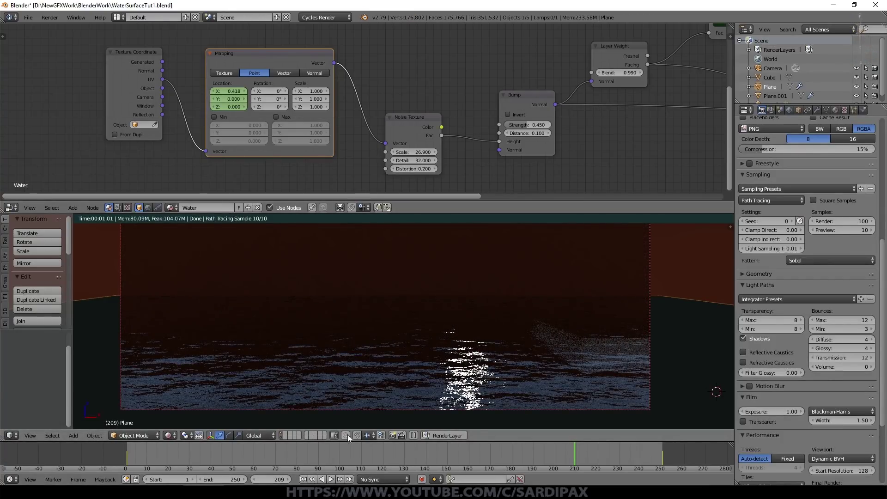
- Mute the Noise Texture to compare the LargeRipples displacement alone, then unmute it
click(410, 124)
key(m)
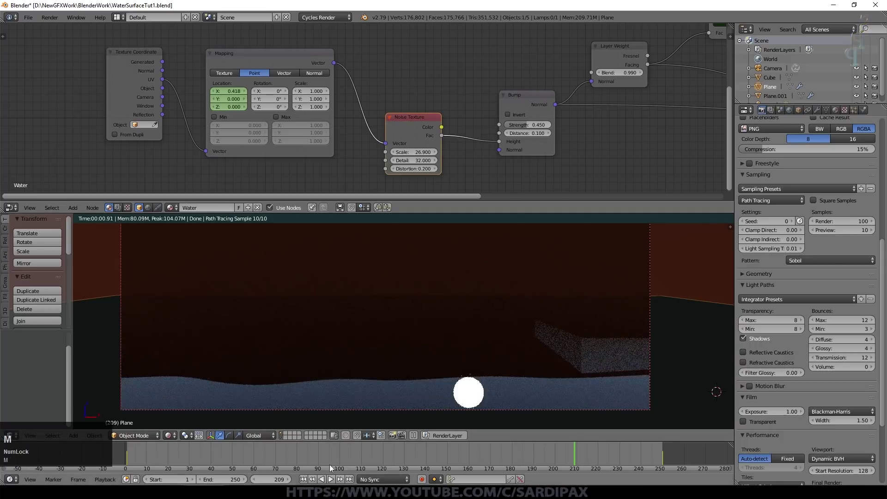
click(305, 482)
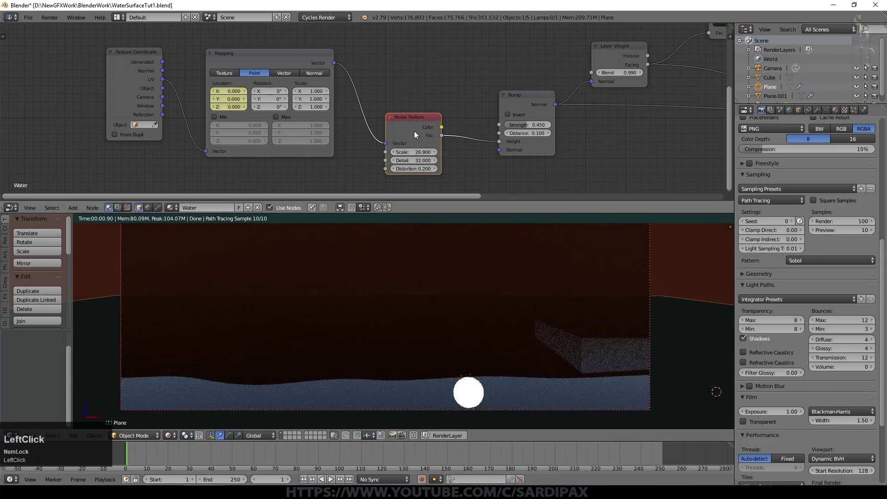
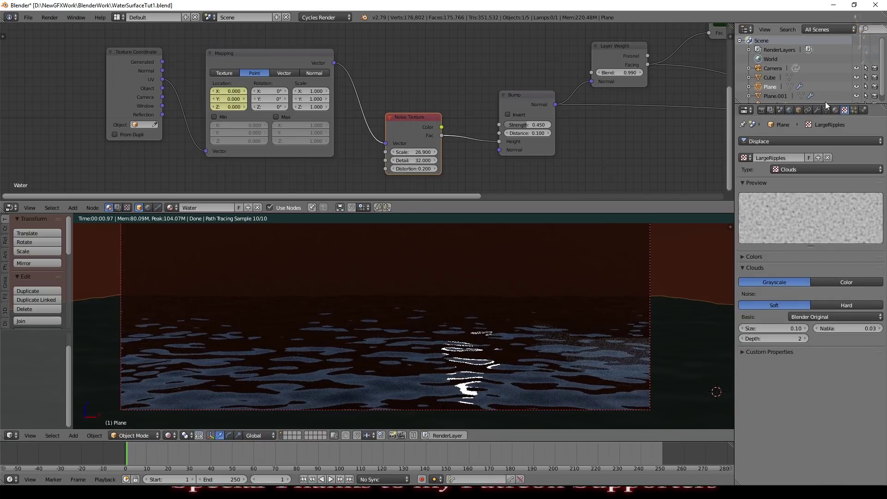
click(818, 115)
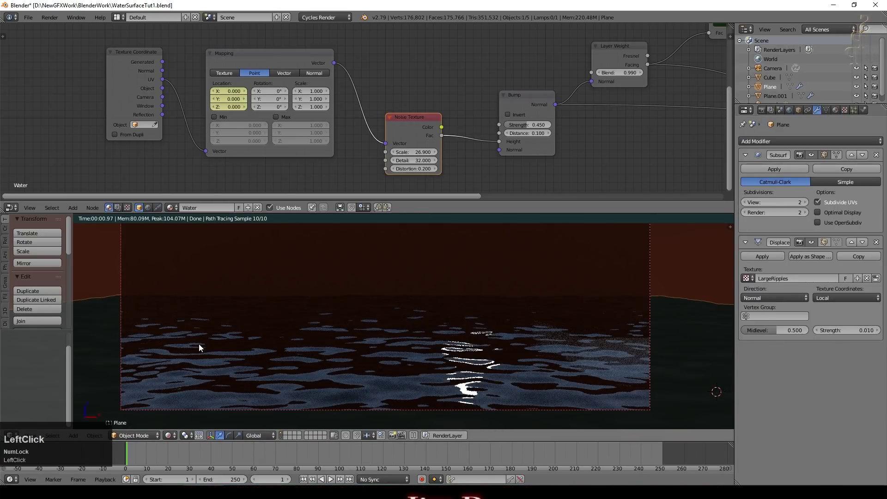
key(m)
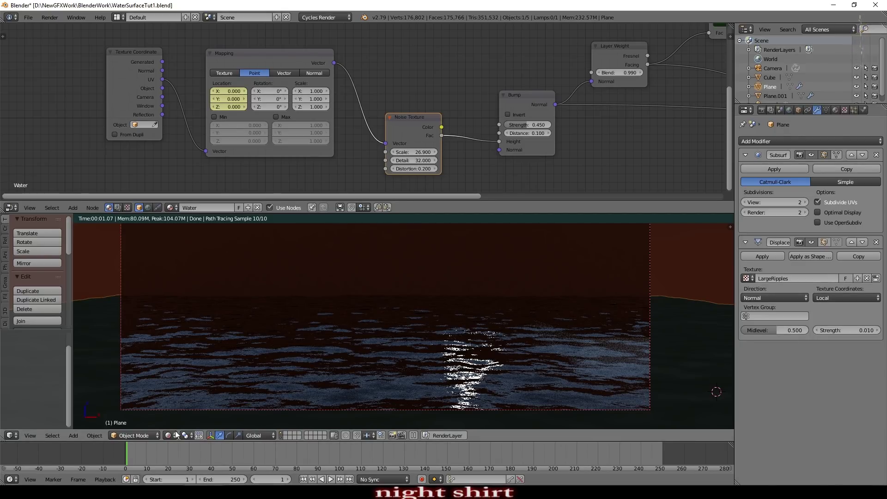
- Add a UV sphere and lower it along Z until it sits half-submerged in the water
click(175, 434)
key(shift+a)
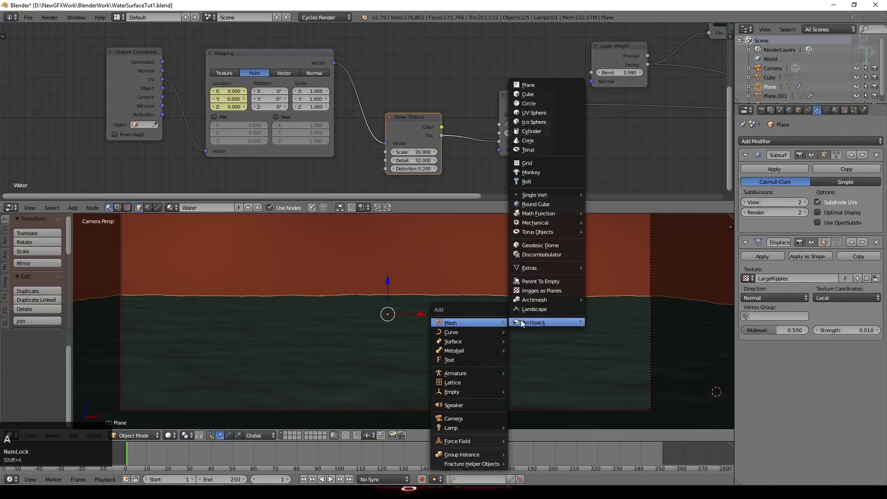
click(534, 118)
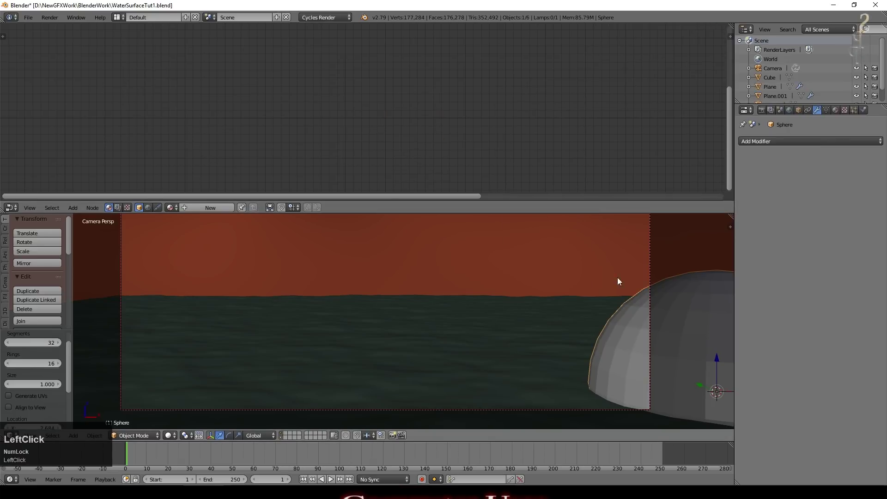
key(g)
click(483, 326)
key(KP_7)
click(389, 328)
key(KP_0)
key(ctrl+2)
click(415, 265)
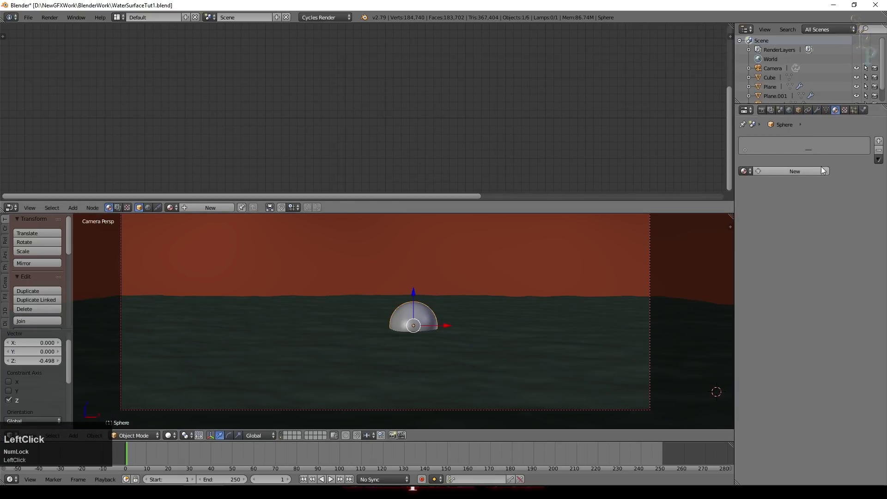
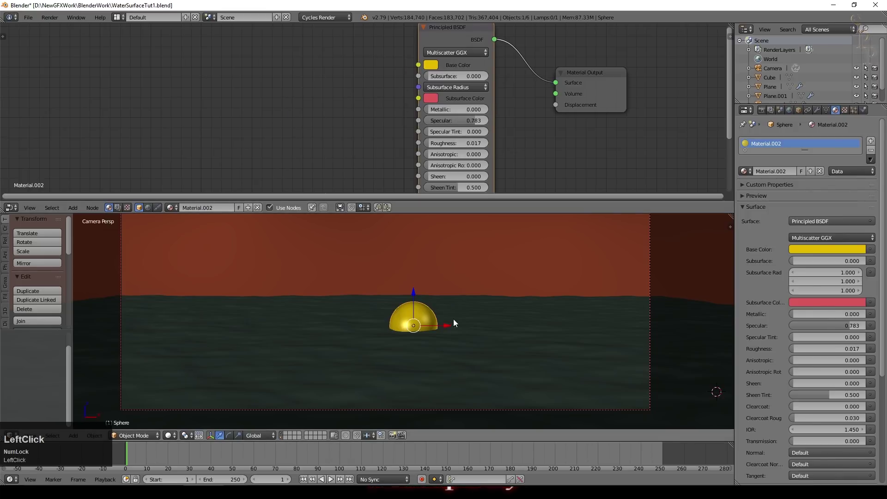
- Give the sphere a yellow material with Layer Weight Fresnel driving Roughness at blend 0.800
scroll(down, 3)
scroll(down, 3)
click(75, 212)
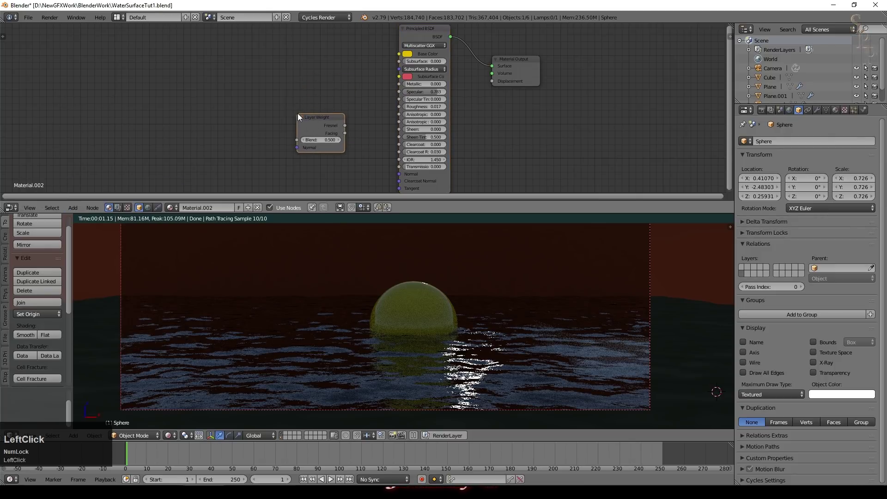
scroll(up, 3)
click(337, 126)
scroll(up, 3)
click(198, 116)
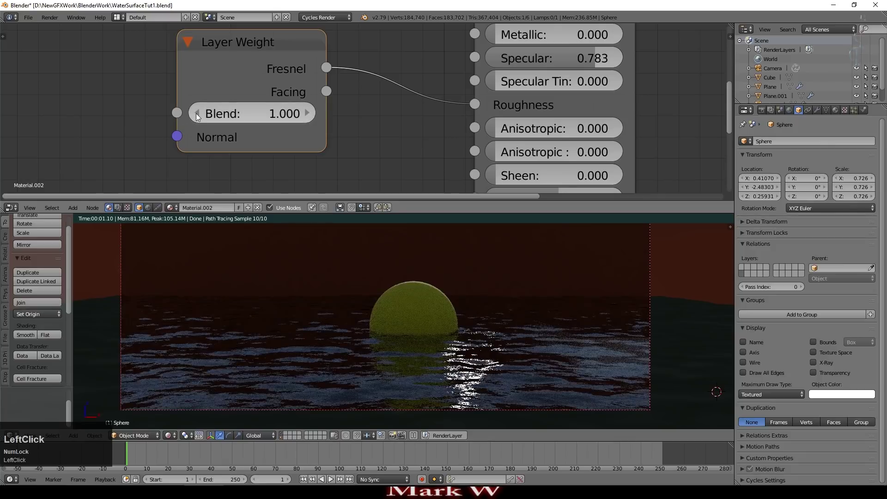
click(201, 117)
scroll(up, 3)
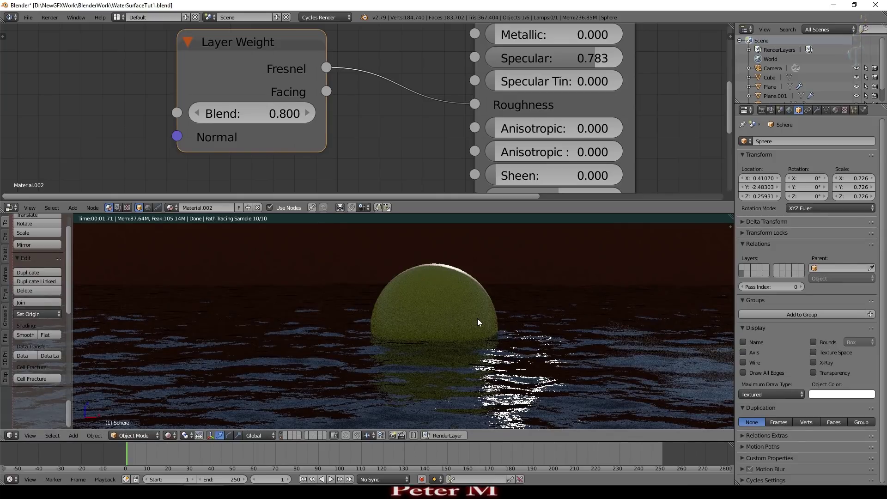
scroll(down, 3)
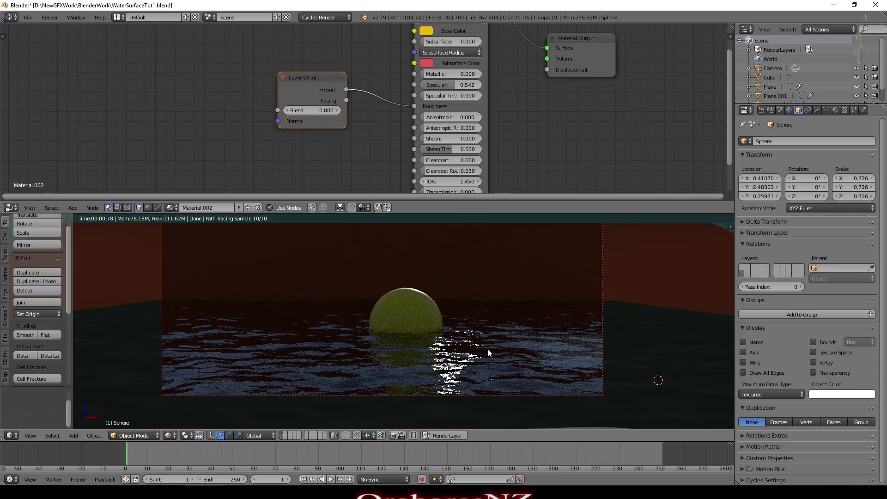
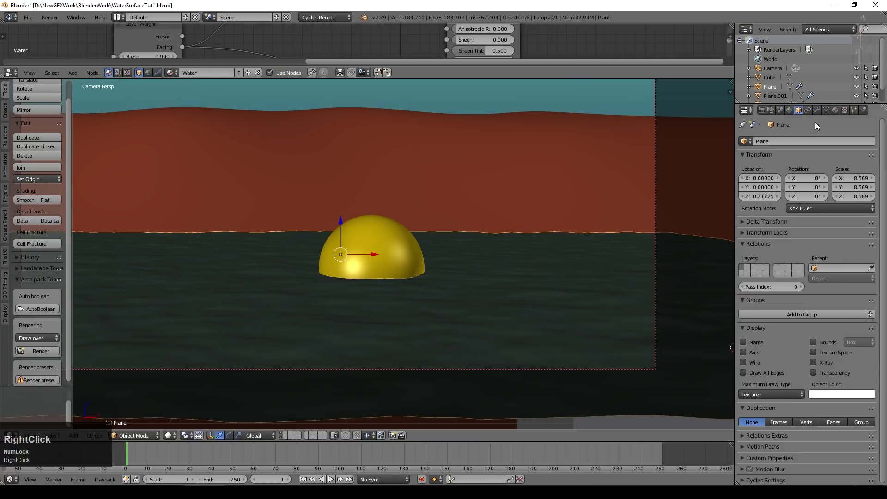
- Add a Wave modifier to the plane originating at the Sphere with height 0.05
click(819, 110)
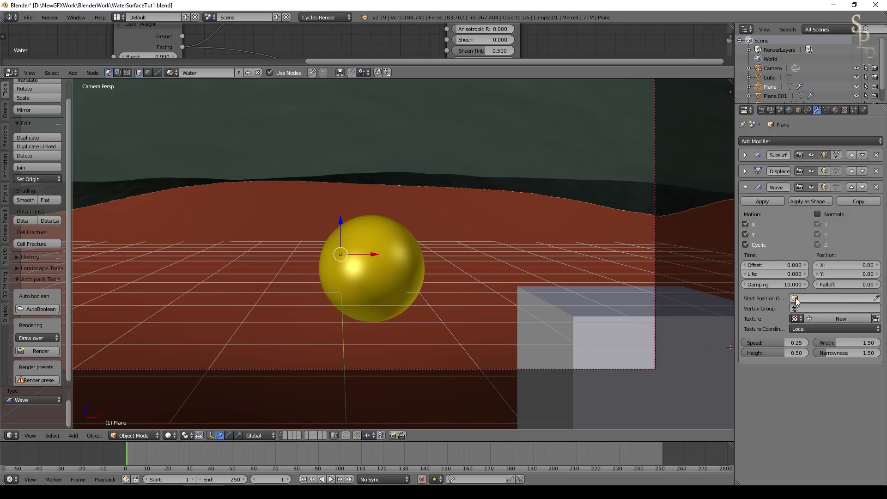
click(881, 299)
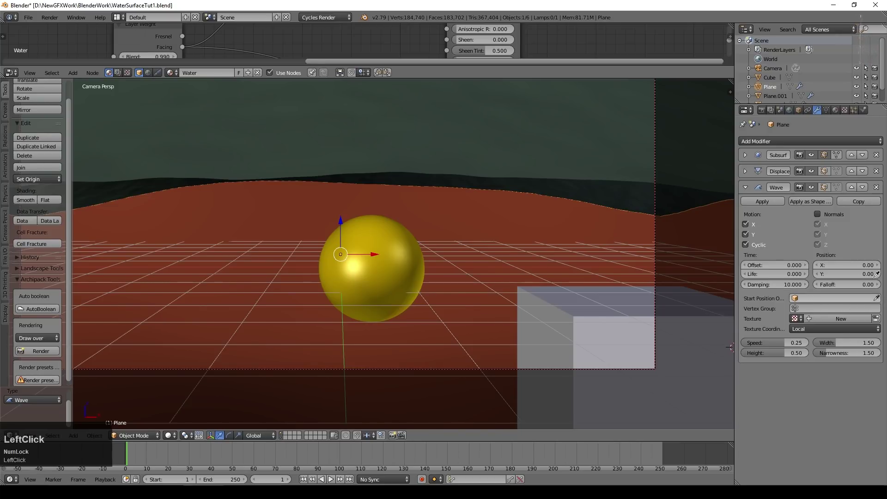
click(543, 127)
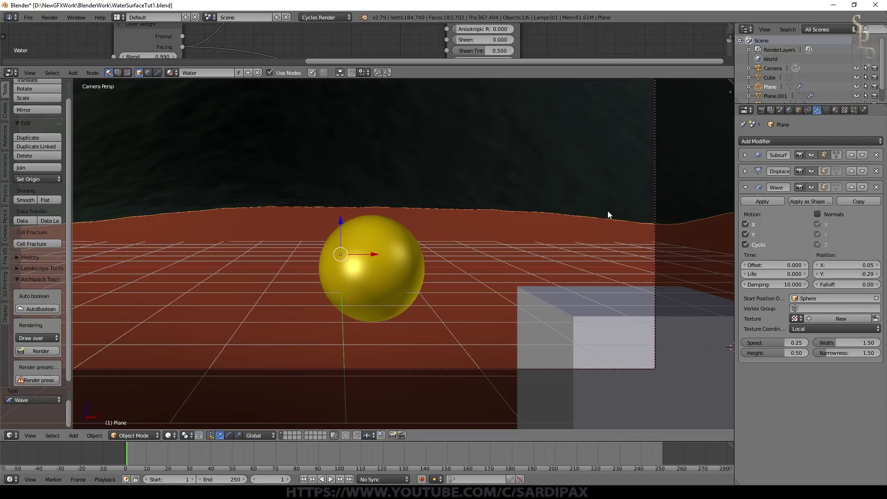
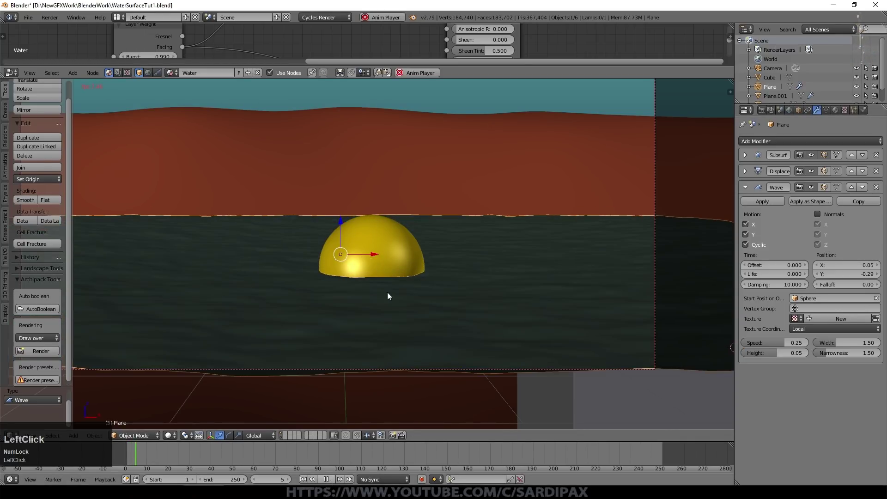
middle_click(394, 290)
scroll(down, 3)
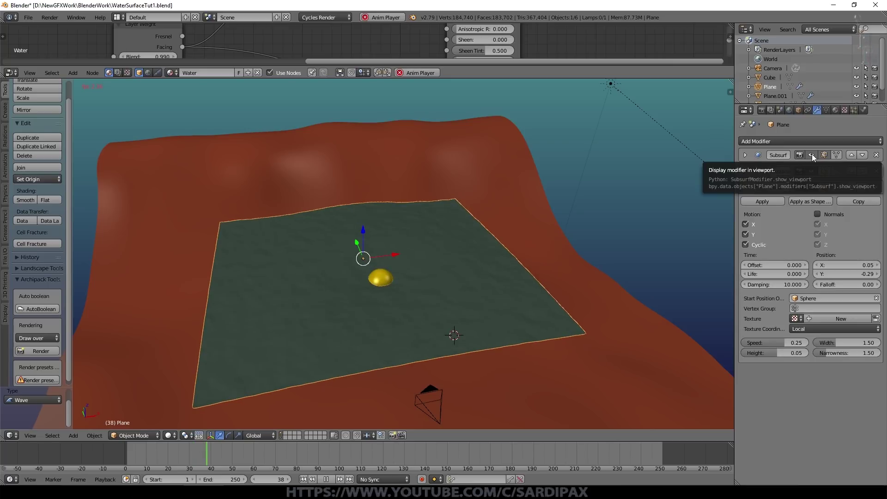
- Hide the subdivision and displacement in the viewport for faster playback
click(814, 172)
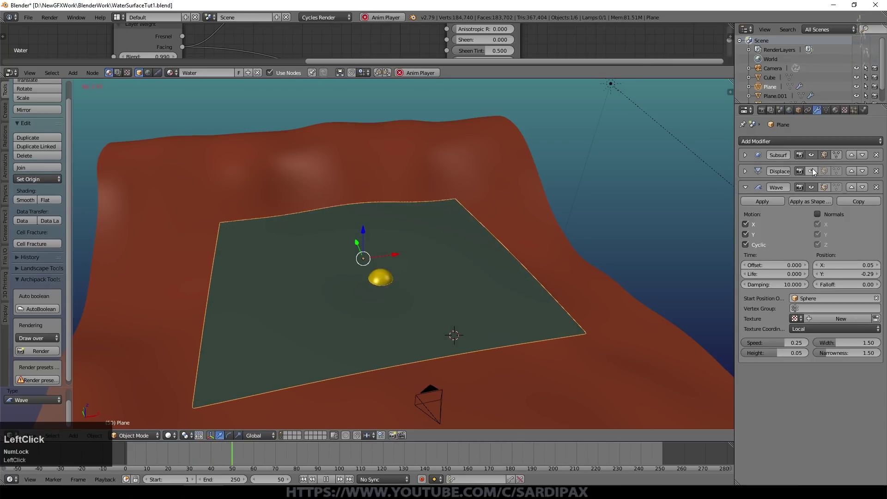
double_click(814, 158)
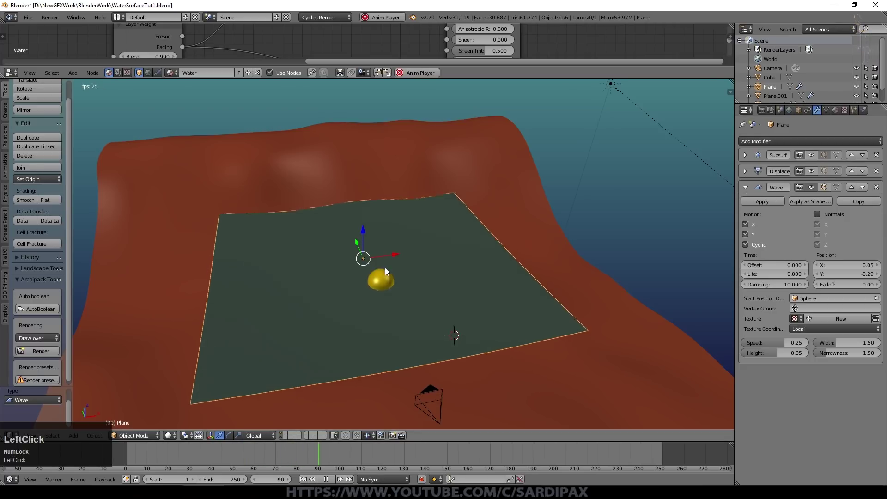
scroll(up, 3)
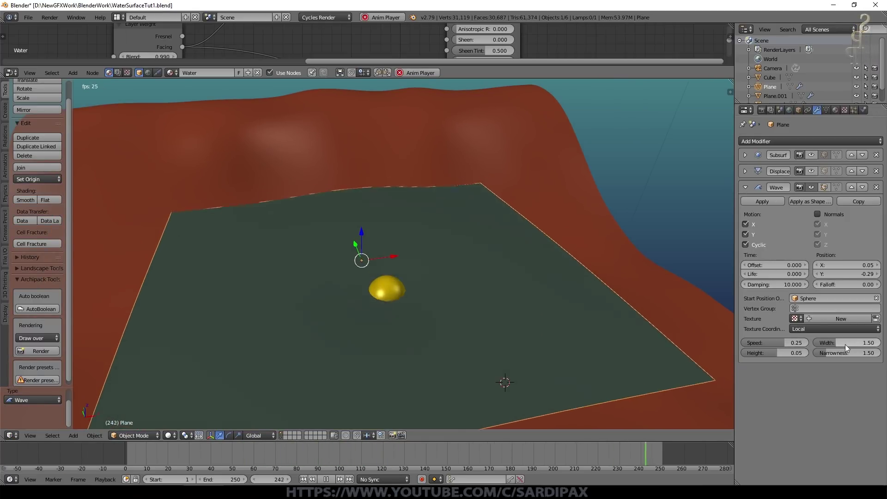
- Tune the Wave to speed 0.03, width 0.70, narrowness 4.76, falloff 1.00, life 0, and view through the camera
click(839, 345)
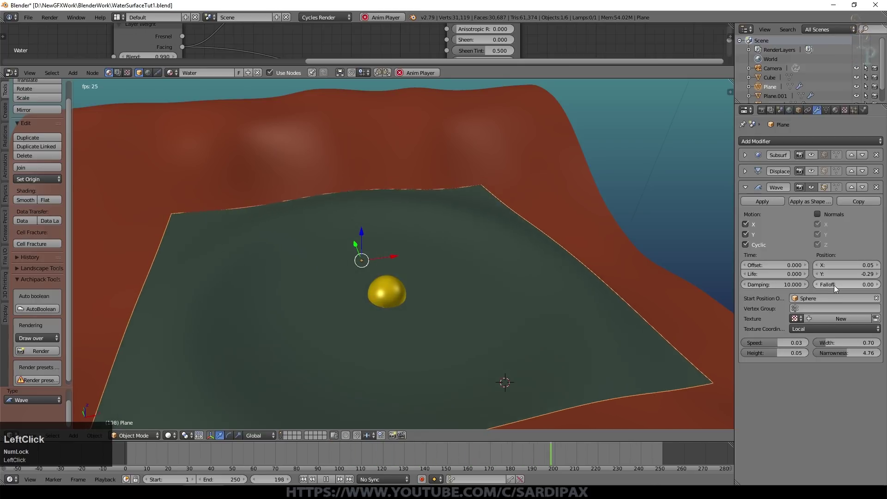
click(880, 287)
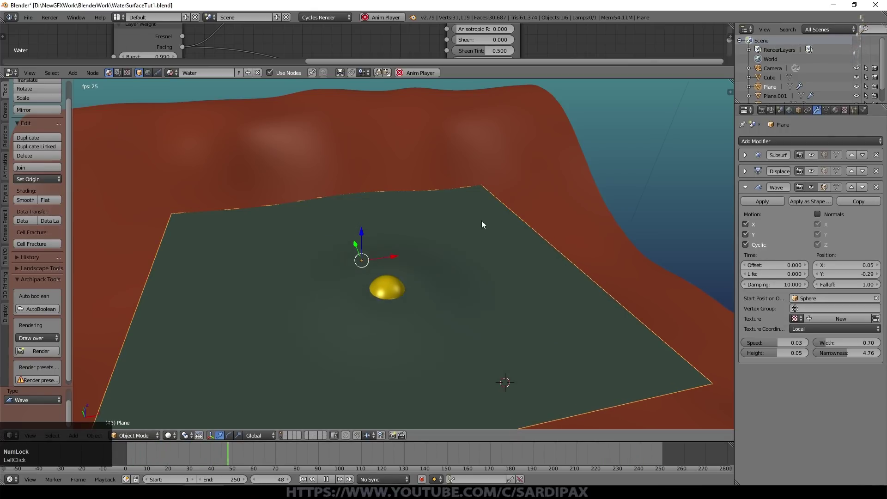
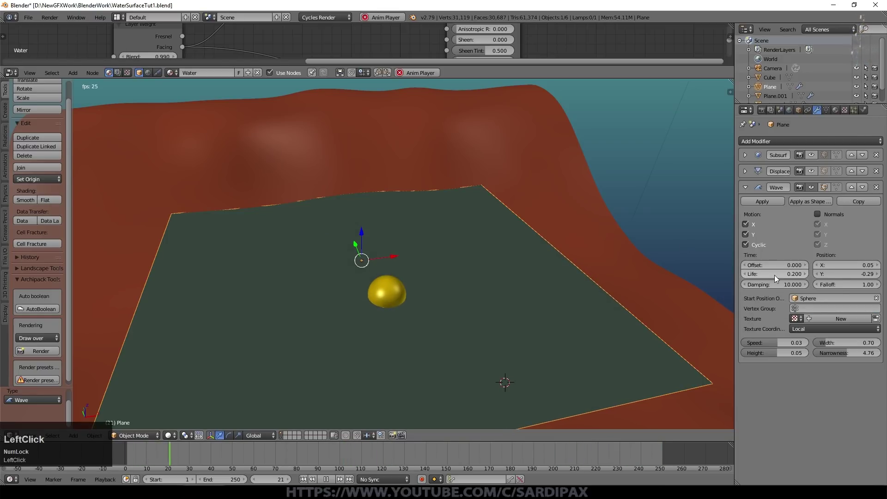
key(KP_0)
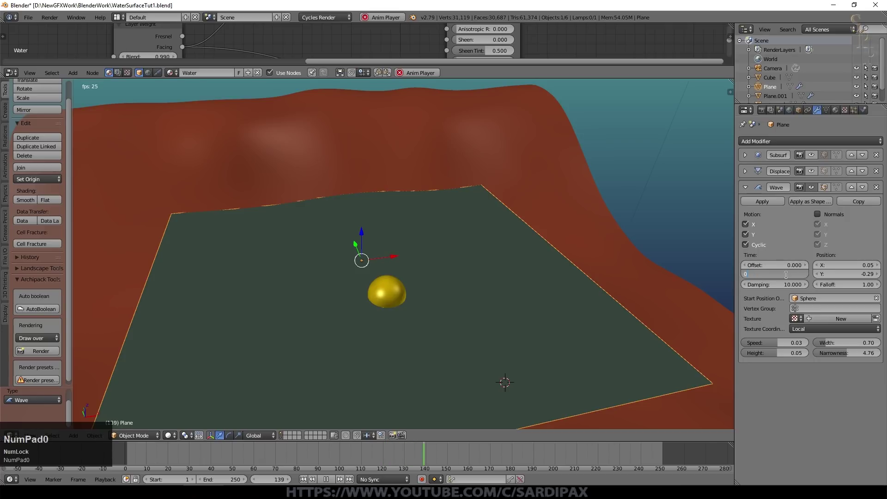
key(KP_Enter)
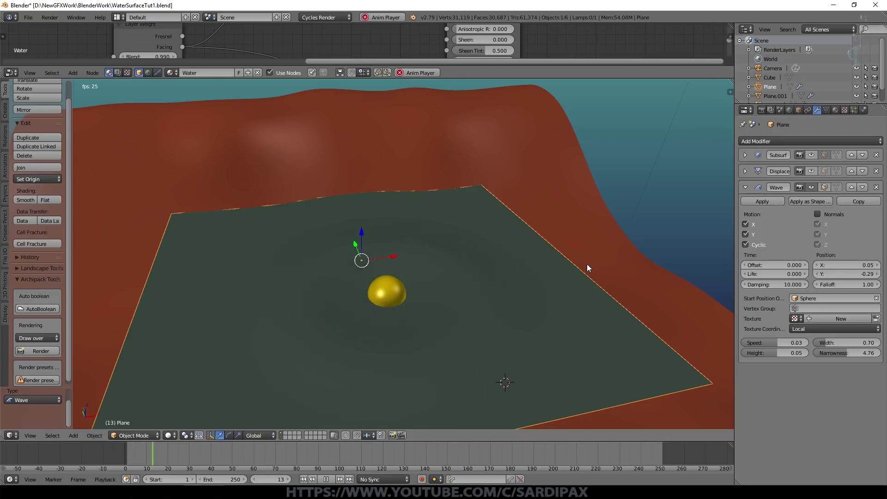
key(KP_0)
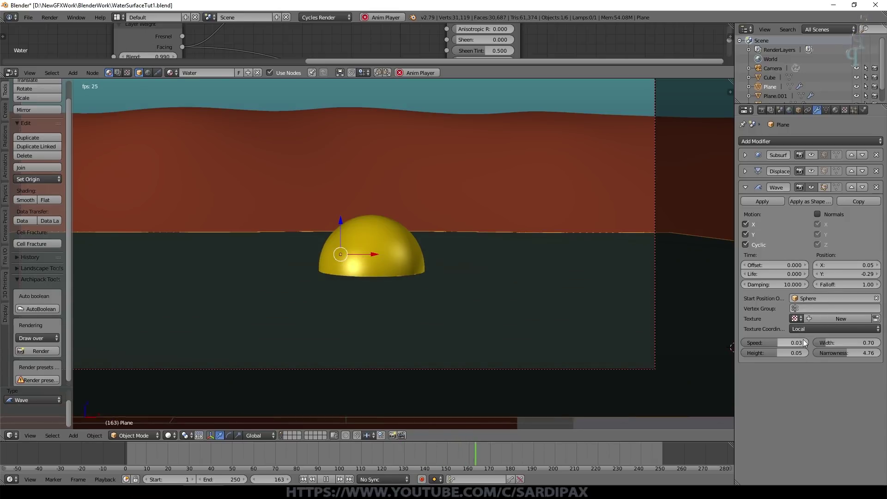
- Switch the Wave to UV texture coordinates using UVMap and show the displaced water again
click(822, 333)
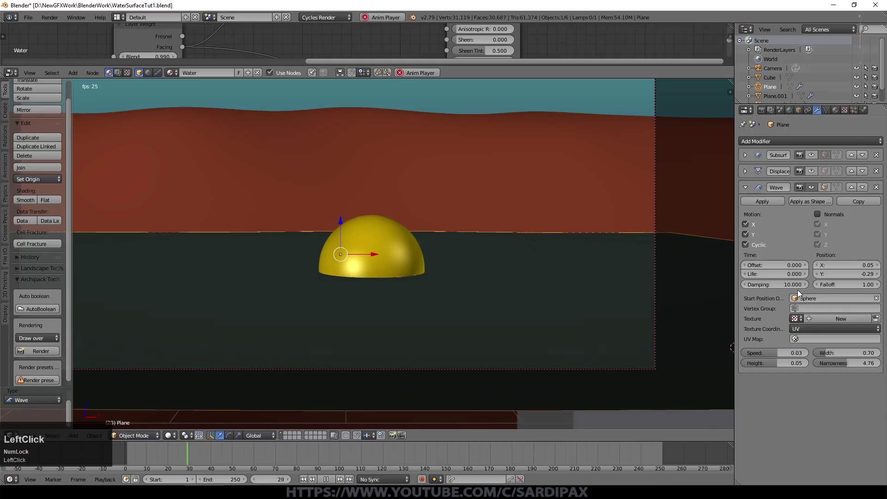
click(821, 340)
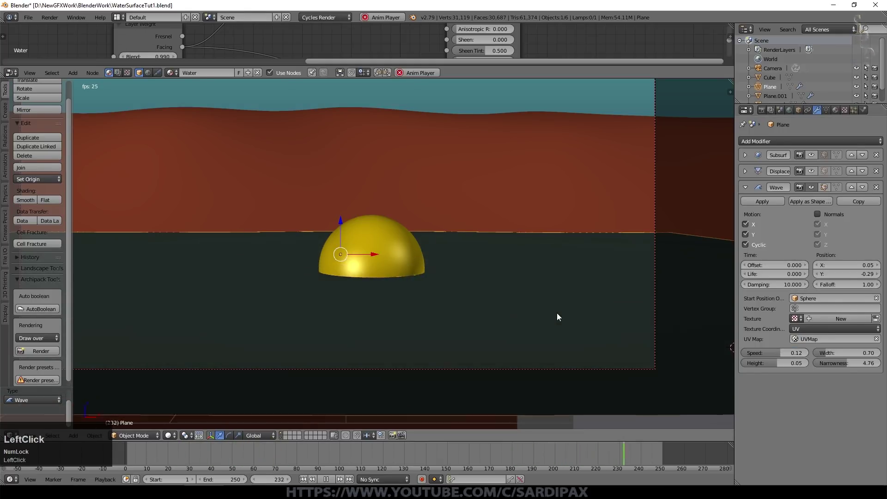
click(814, 156)
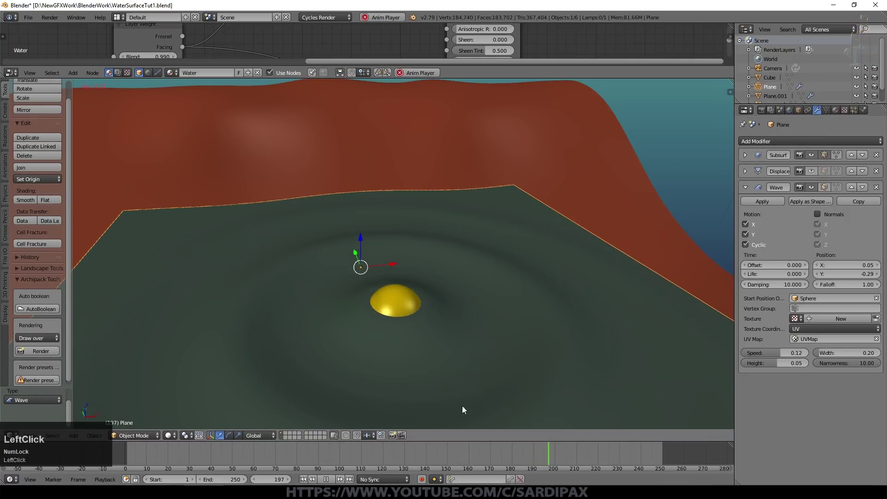
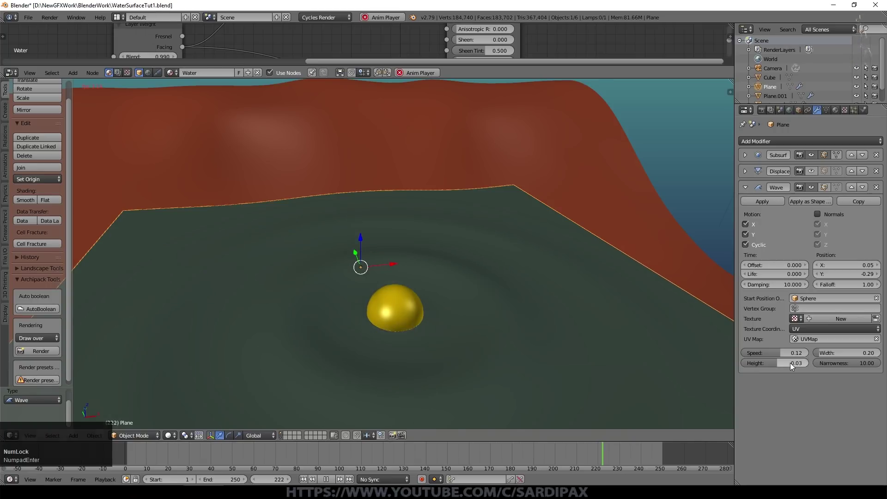
- Reduce the Wave to fine ripples with height 0.02 and width 0.05
click(744, 360)
key(KP_Decimal)
key(KP_0)
key(KP_1)
key(KP_Enter)
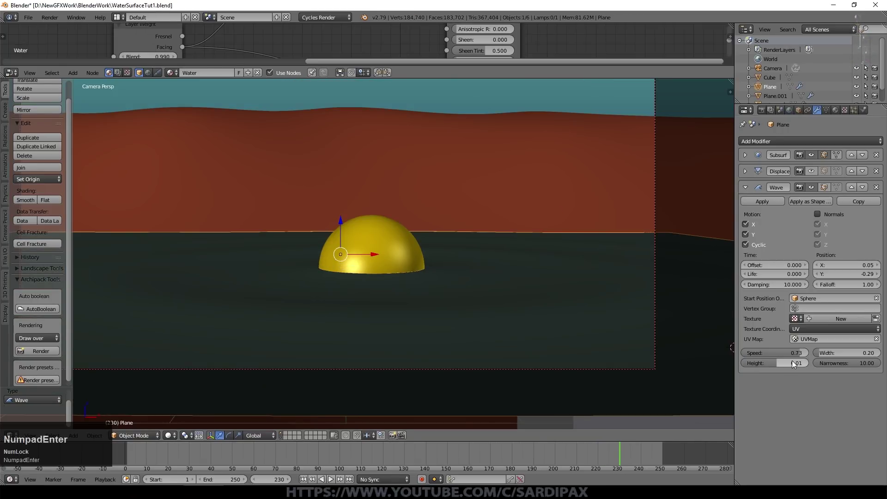
click(815, 172)
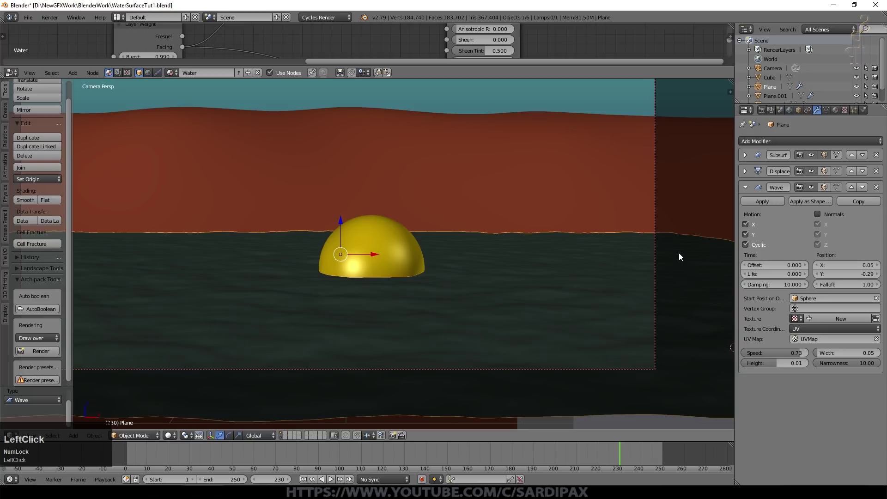
key(KP_Decimal)
key(KP_0)
key(KP_2)
key(KP_Enter)
- Lower the Displace modifier strength to 0.005
click(744, 174)
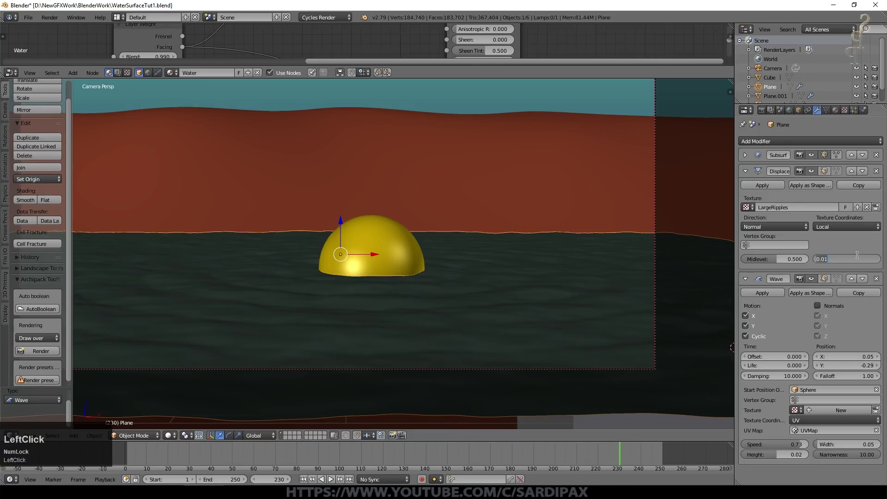
key(KP_Decimal)
key(KP_5)
key(KP_Enter)
- Raise the Wave height to 0.03
click(175, 429)
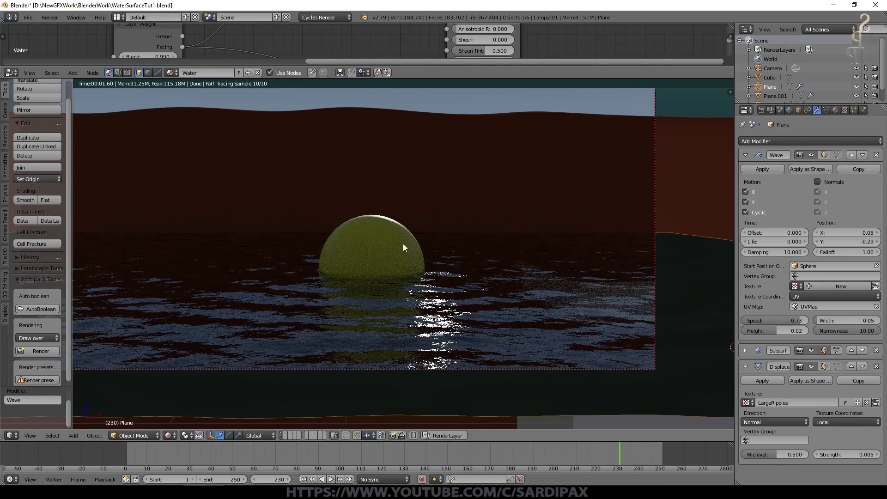
click(748, 189)
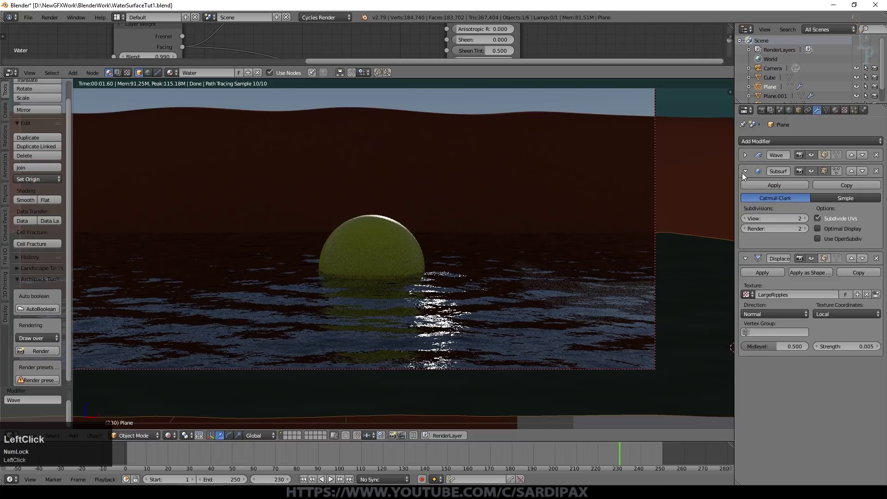
click(745, 174)
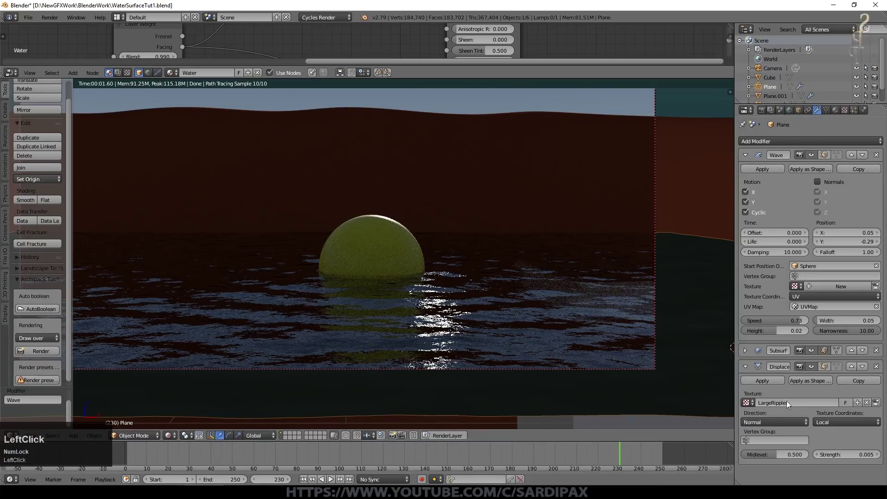
key(KP_Decimal)
key(KP_0)
key(KP_3)
key(KP_Enter)
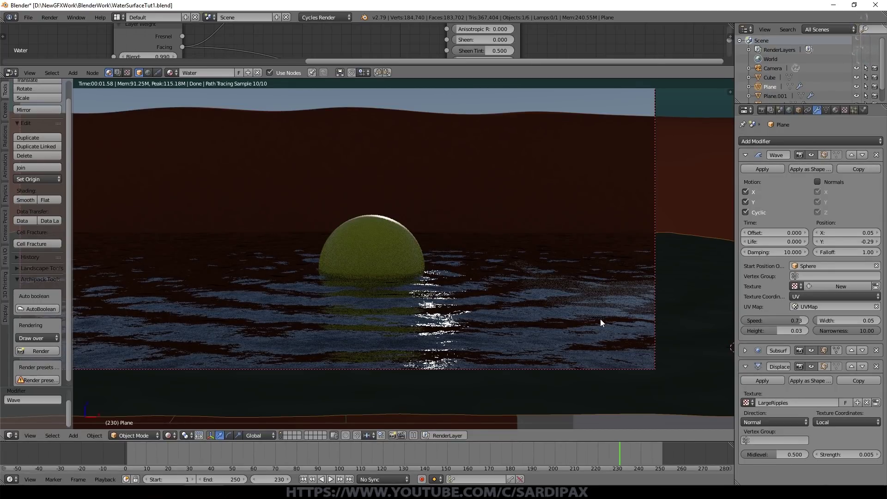
- Frame the camera view and render the final Cycles image of the ball on rippled water with F12
middle_click(604, 323)
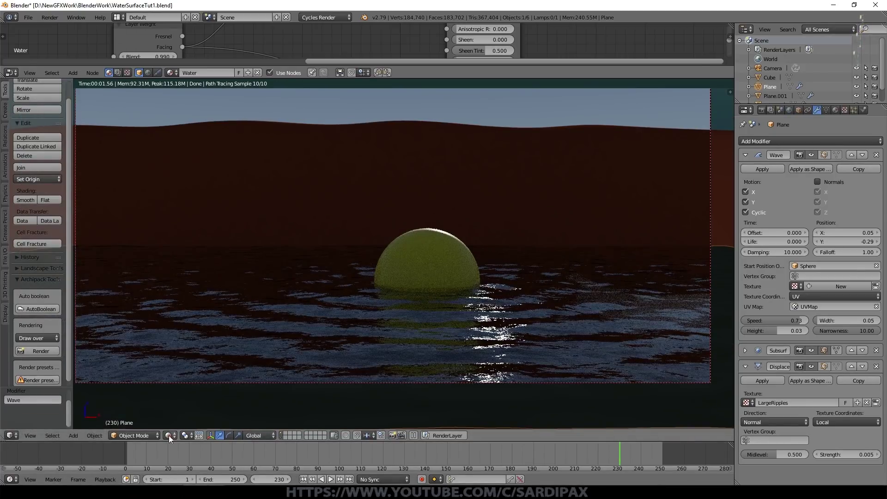
click(175, 436)
scroll(up, 3)
click(686, 232)
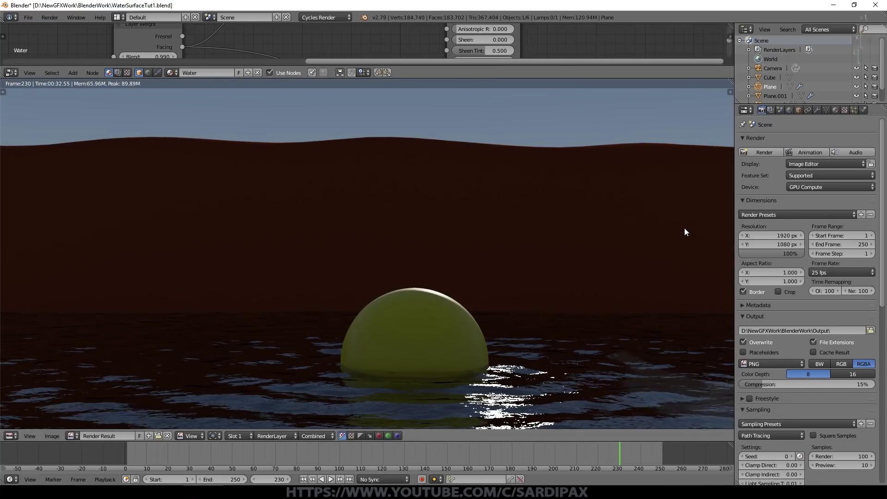
scroll(down, 3)
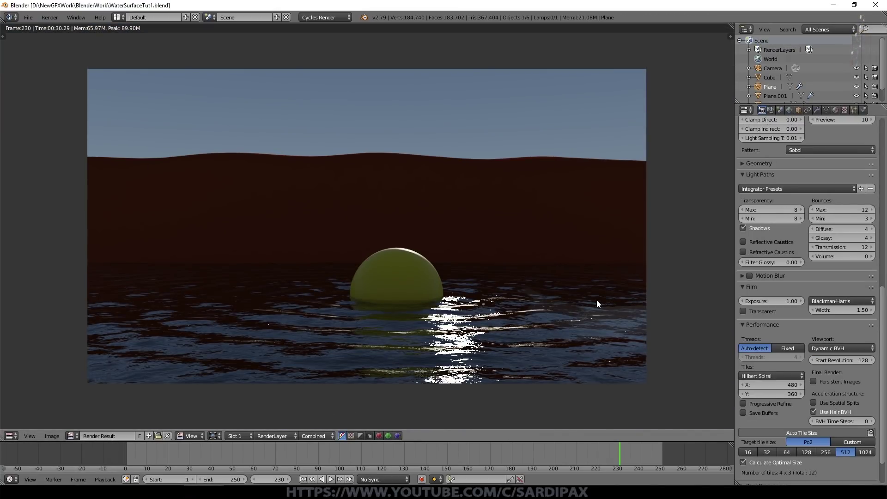
scroll(up, 3)
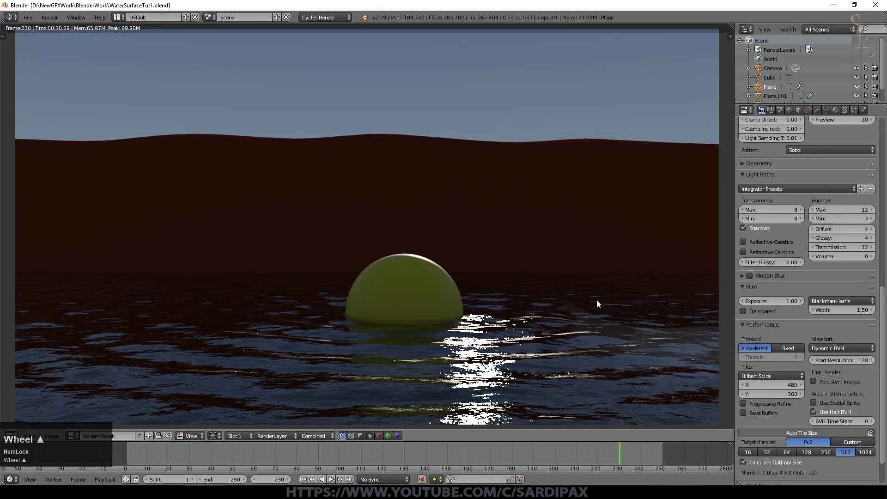